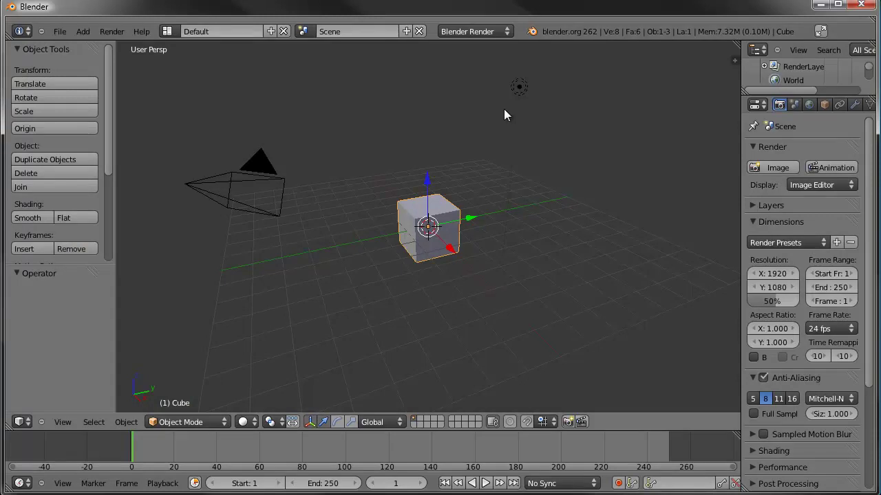
Delete the default cube, leaving an empty scene around the grid.
middle_click(251, 293)
middle_click(362, 281)
key(Delete)
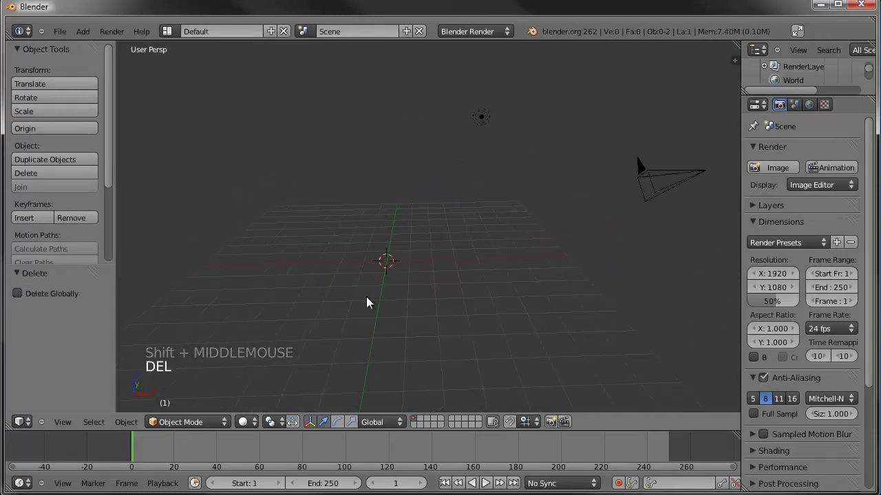
middle_click(464, 238)
middle_click(354, 252)
Enable the Add Mesh: ANT Landscape add-on and bring up the Shift+A add menu.
click(70, 39)
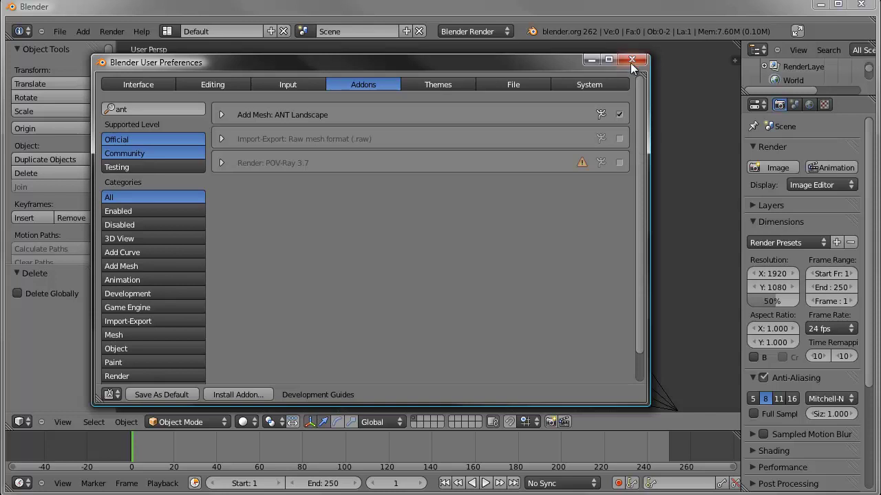
key(shift+a)
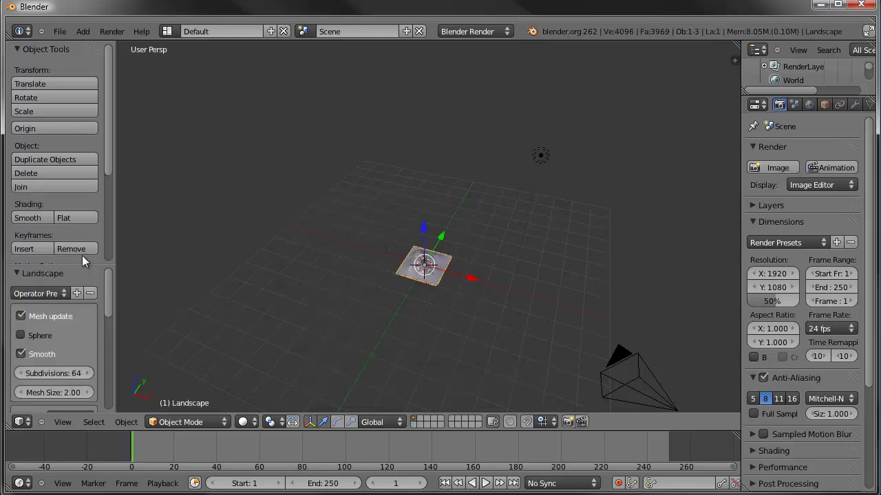
Expand the new Landscape operator panel and enlarge the terrain so it spreads beyond the grid.
click(83, 258)
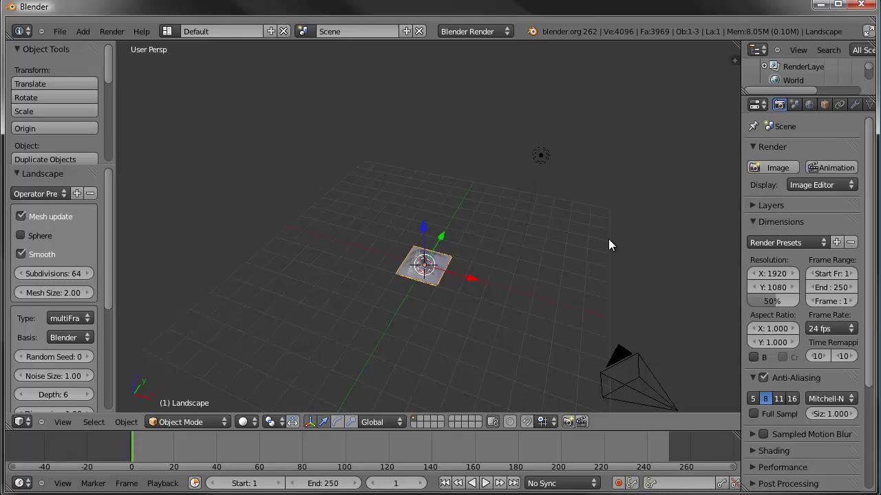
middle_click(603, 277)
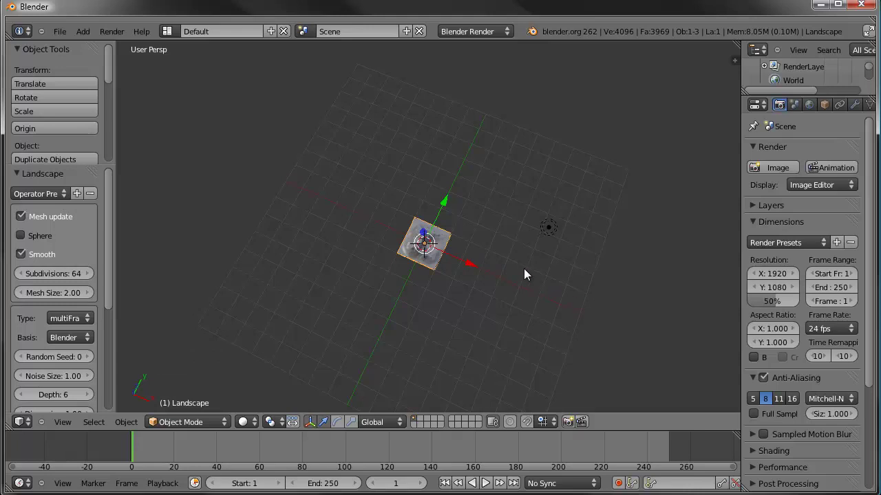
click(56, 301)
middle_click(99, 267)
middle_click(399, 291)
click(113, 244)
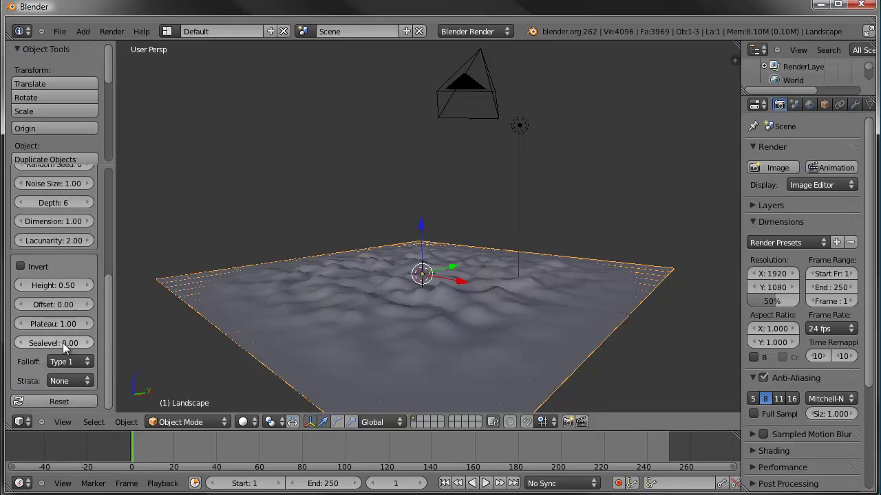
middle_click(316, 279)
Switch to an orthographic side view (Numpad 3, Numpad 5) to review the bumpy terrain.
key(KP_3)
key(KP_5)
middle_click(377, 210)
middle_click(357, 248)
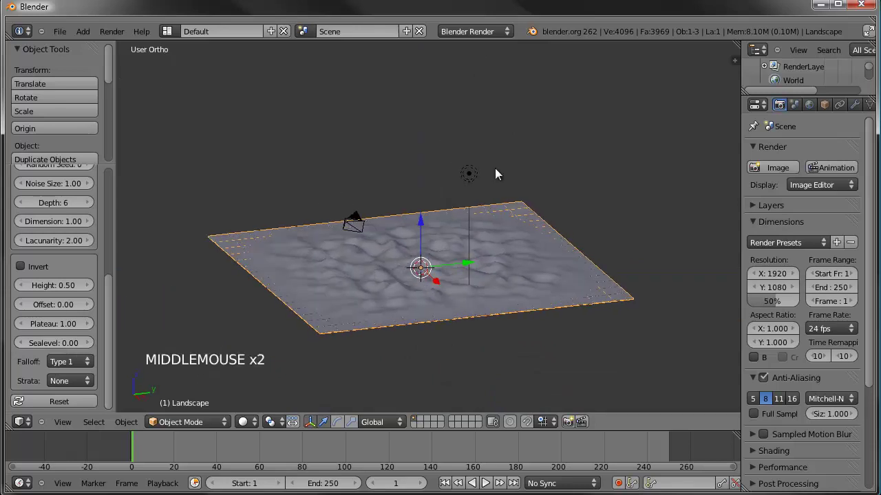
click(22, 350)
click(23, 348)
middle_click(330, 257)
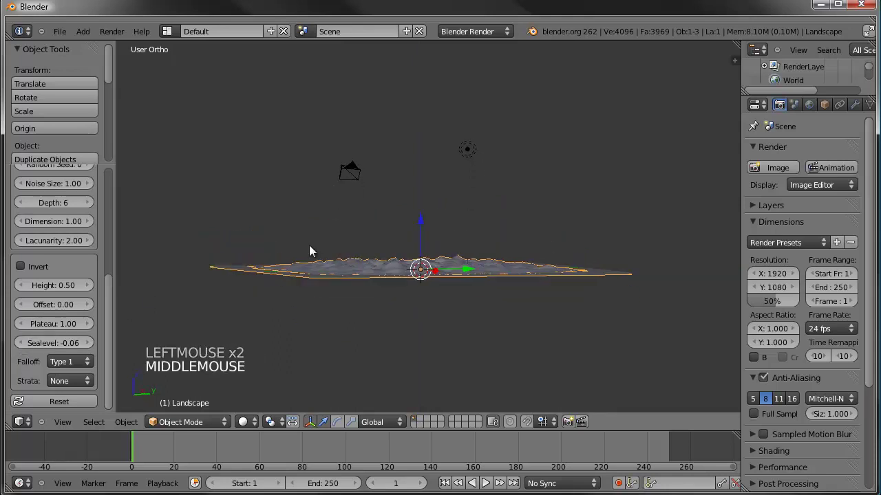
click(23, 349)
click(23, 349)
click(76, 349)
click(57, 347)
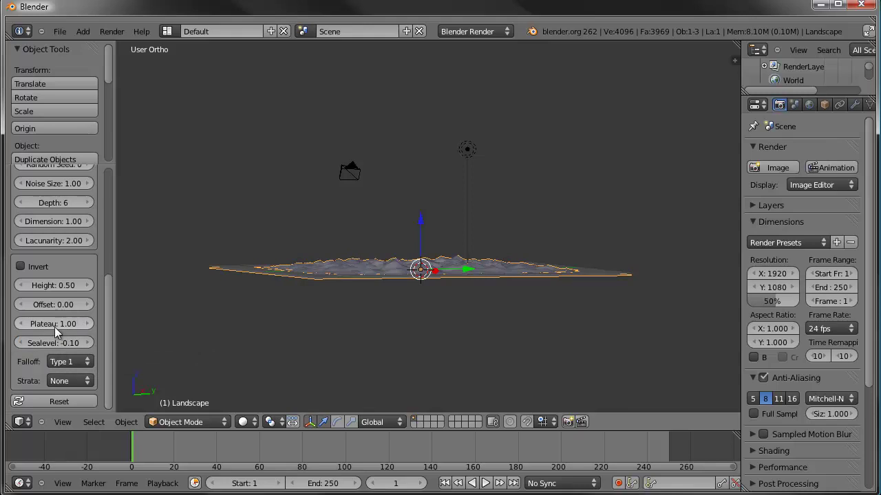
middle_click(274, 290)
scroll(up, 3)
middle_click(341, 289)
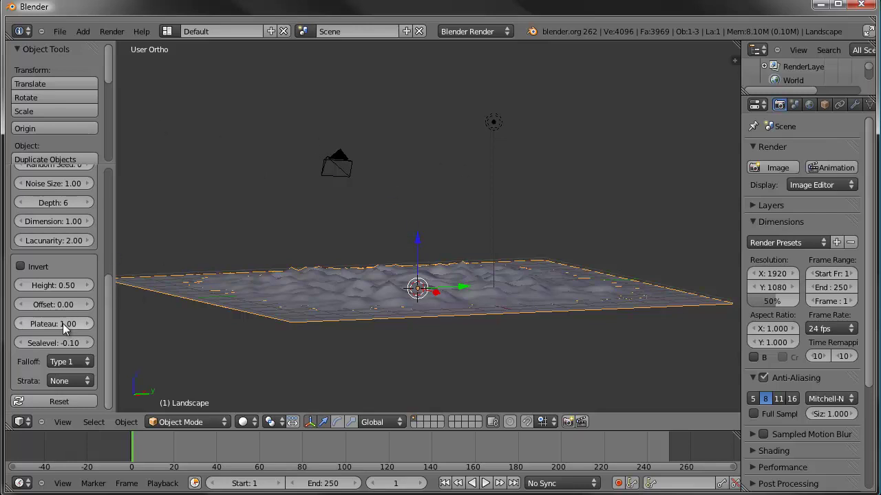
middle_click(287, 248)
click(59, 325)
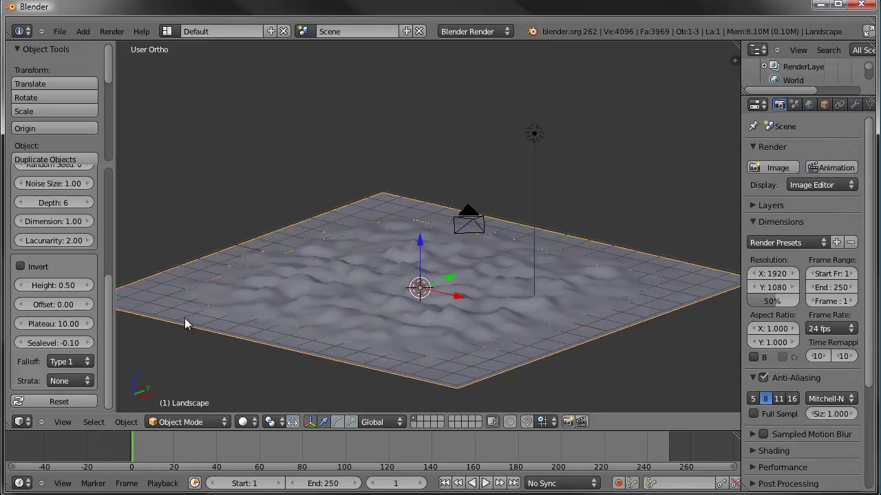
middle_click(459, 284)
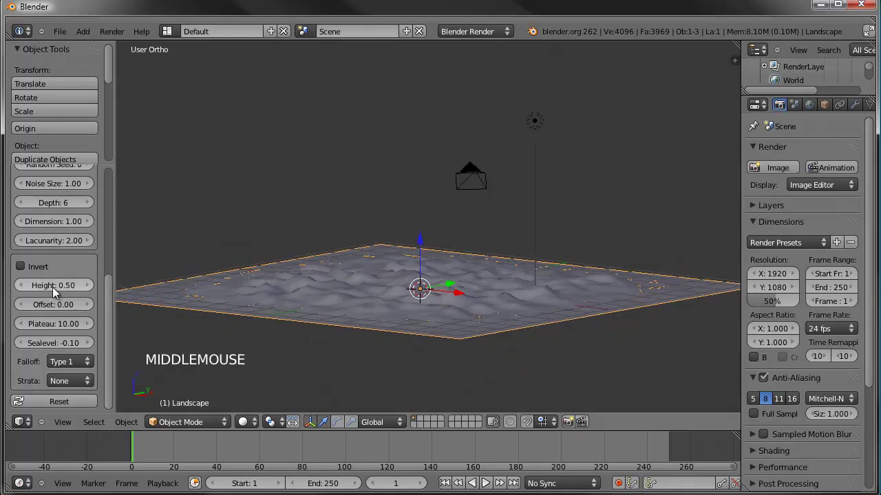
Raise the landscape Height so the terrain starts rising into a peak.
click(61, 293)
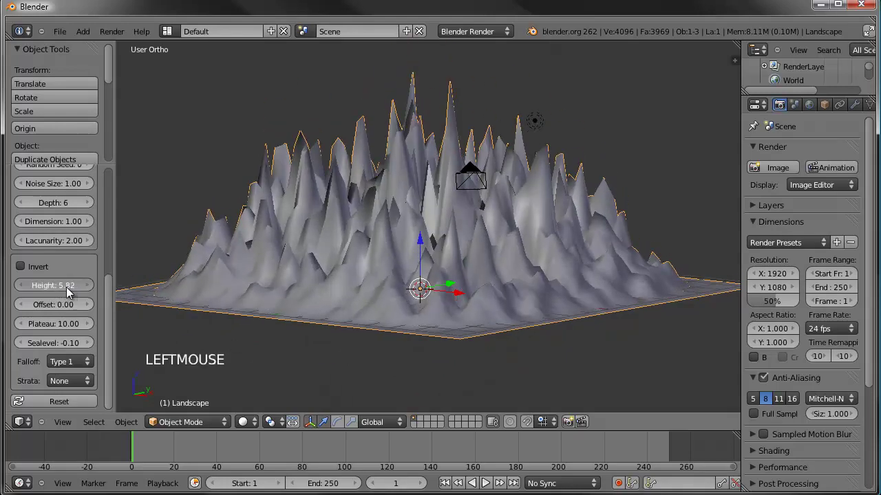
click(59, 290)
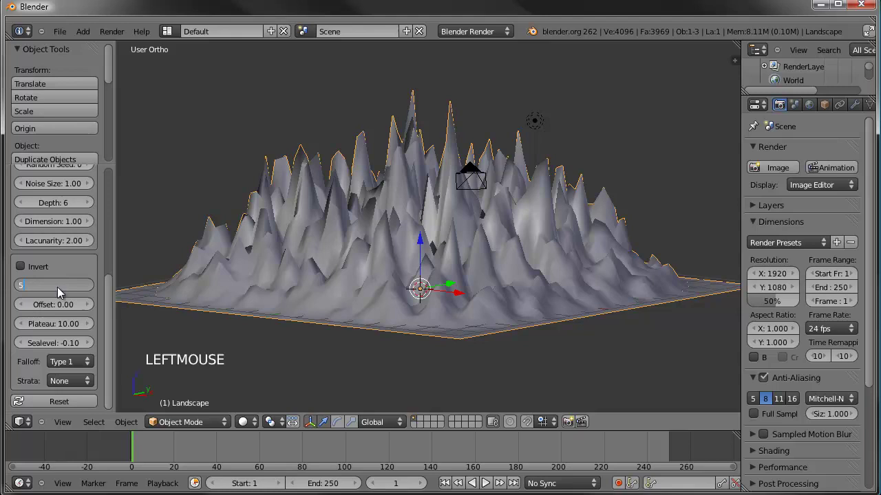
middle_click(511, 226)
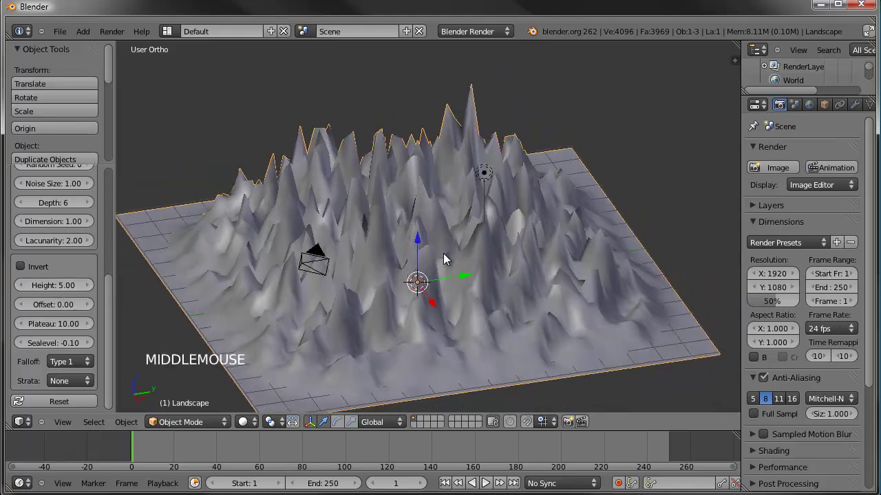
middle_click(431, 250)
middle_click(438, 253)
middle_click(386, 223)
Set the landscape Noise Size to 5.00, turning the terrain into a tall mountain.
click(117, 298)
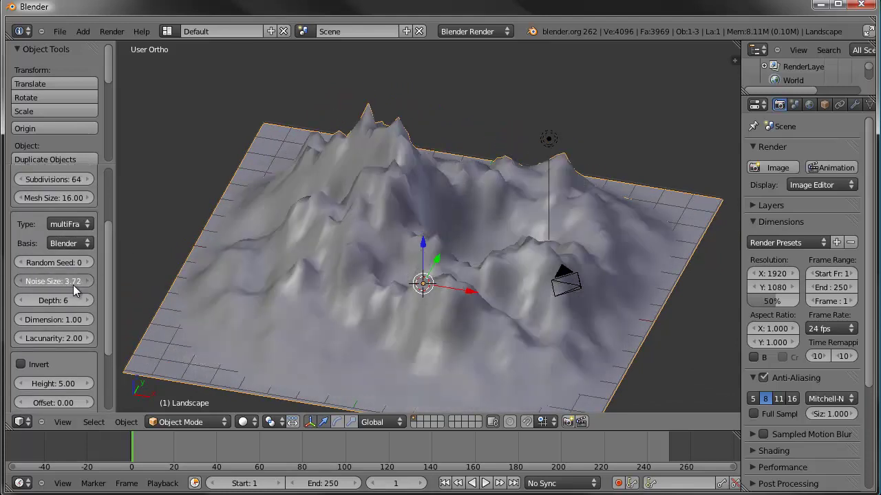
middle_click(358, 266)
click(66, 284)
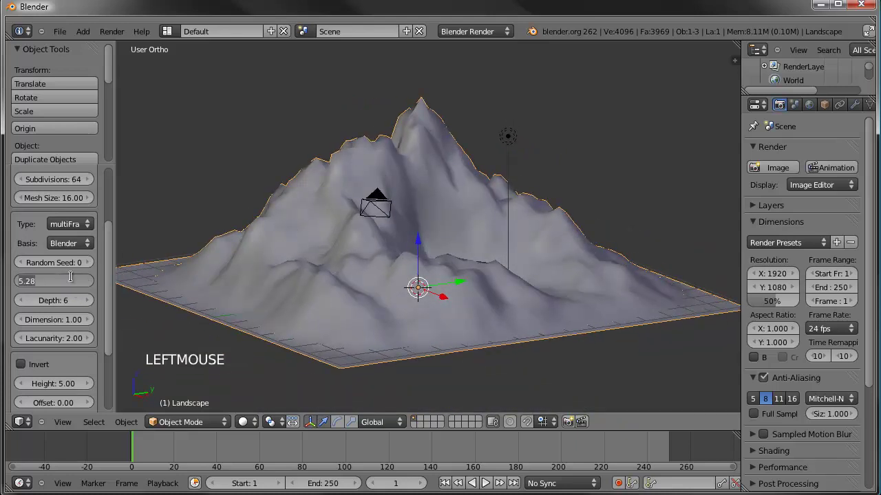
middle_click(384, 239)
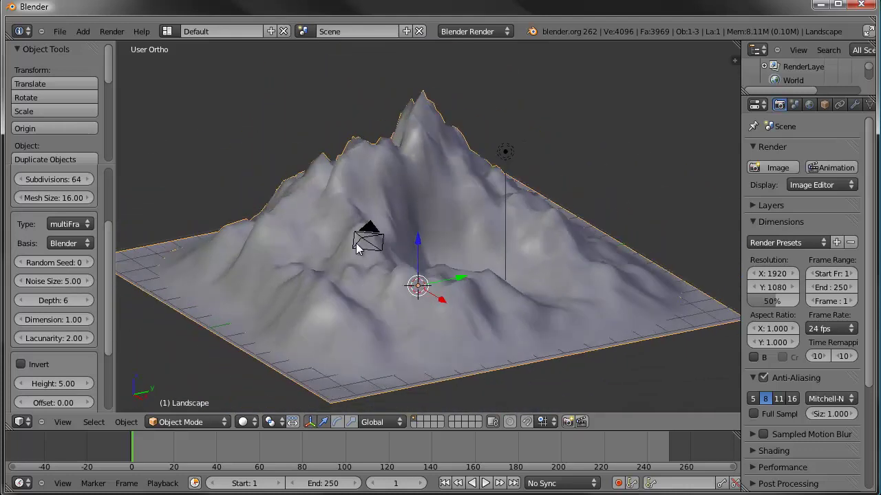
middle_click(421, 256)
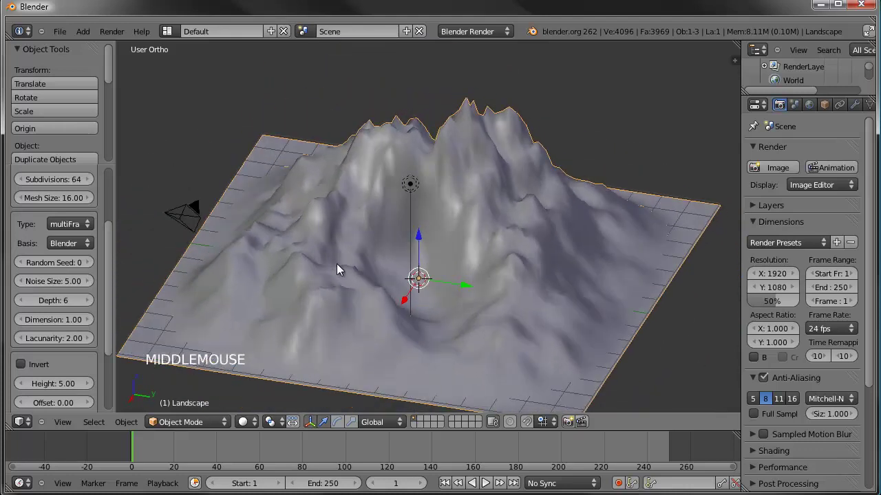
middle_click(358, 287)
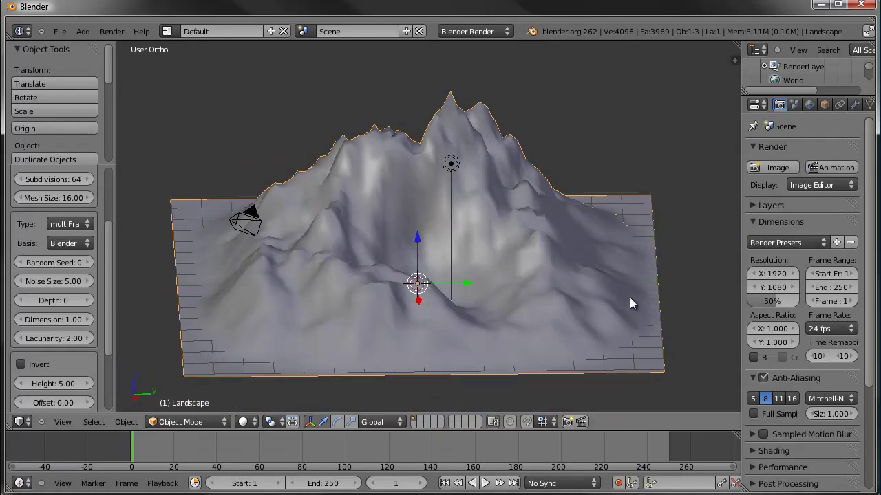
middle_click(629, 313)
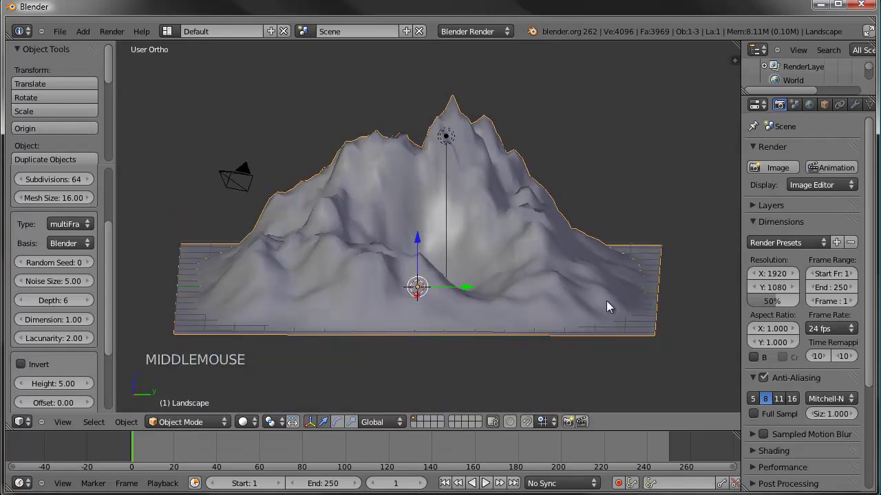
middle_click(660, 307)
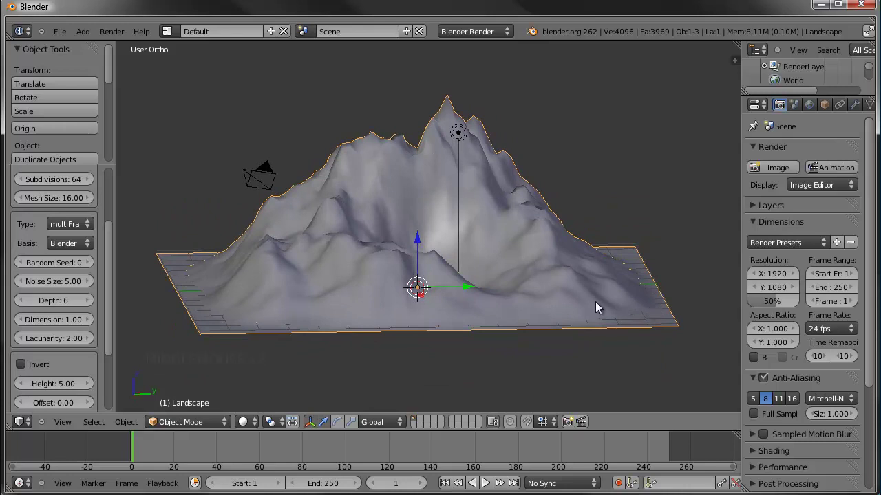
middle_click(622, 300)
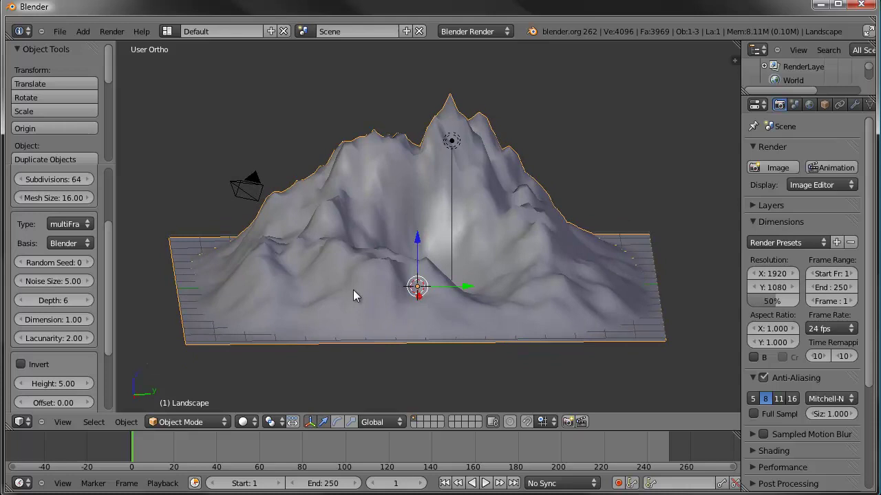
Scroll the Landscape panel to the edge falloff setting and review its choices.
click(117, 263)
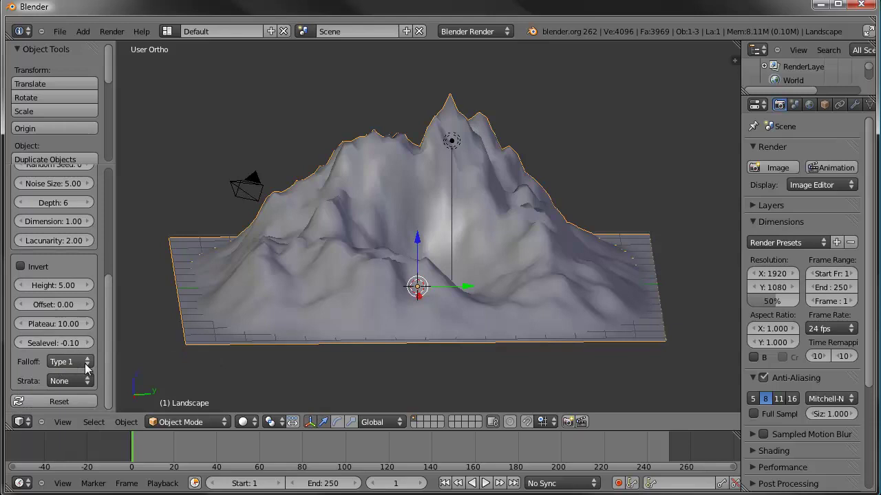
middle_click(564, 306)
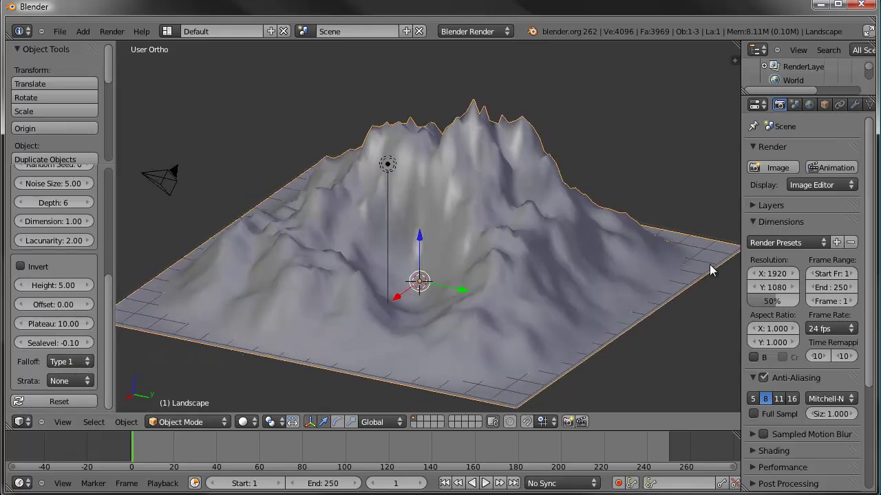
click(88, 366)
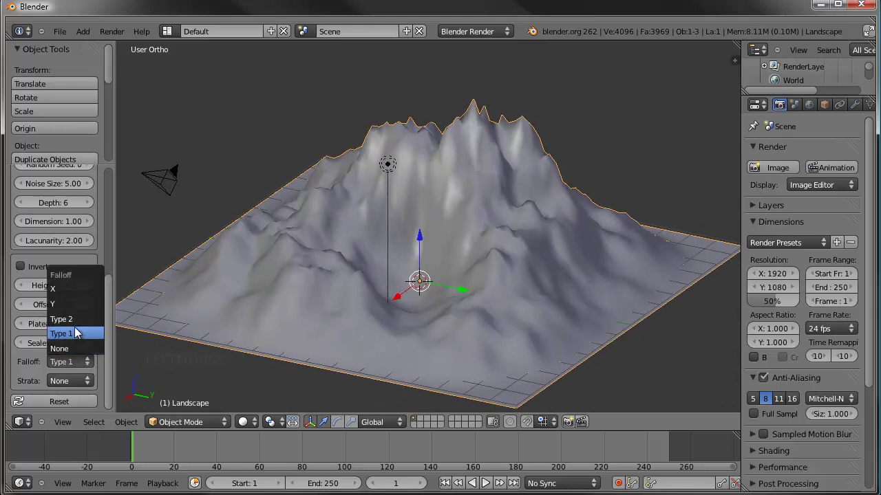
middle_click(449, 322)
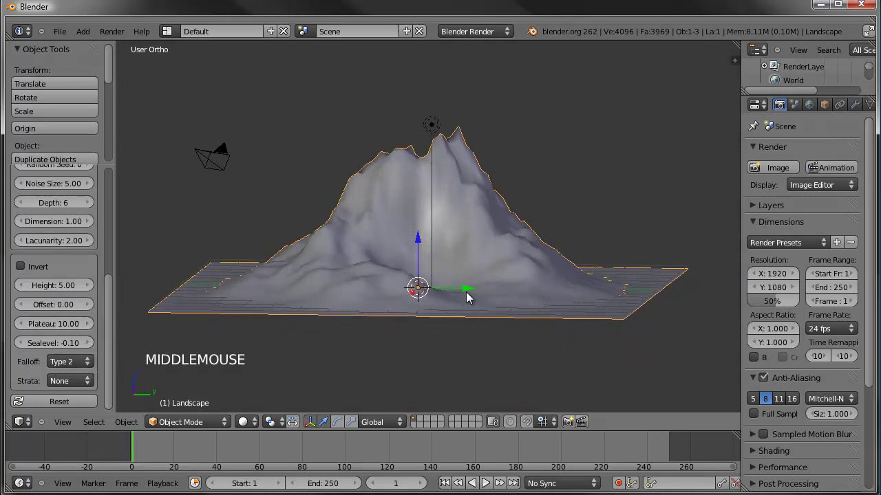
middle_click(487, 312)
middle_click(564, 318)
middle_click(551, 319)
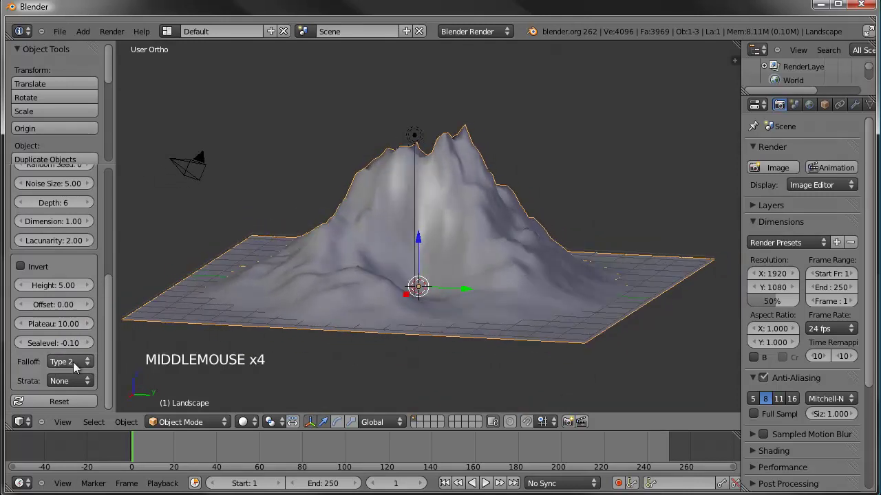
Set the edge falloff so one central peak rises from a flat plain, then bring up the island reference photo.
click(85, 367)
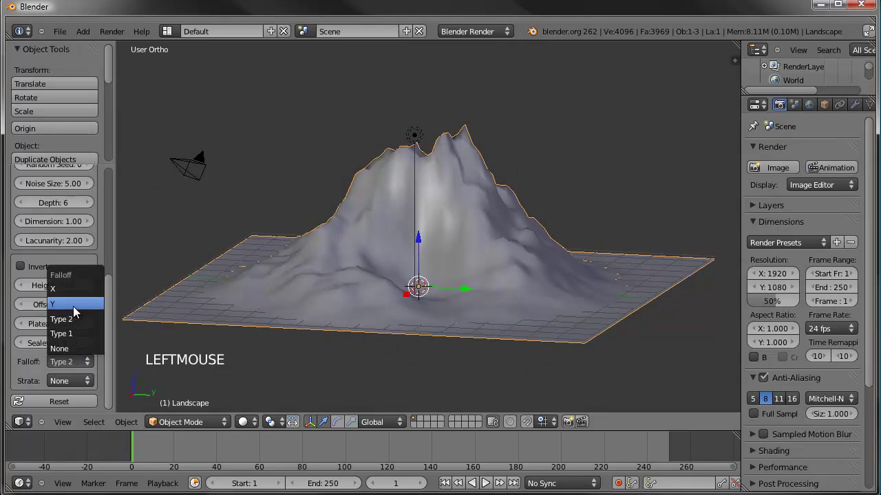
click(273, 297)
middle_click(381, 293)
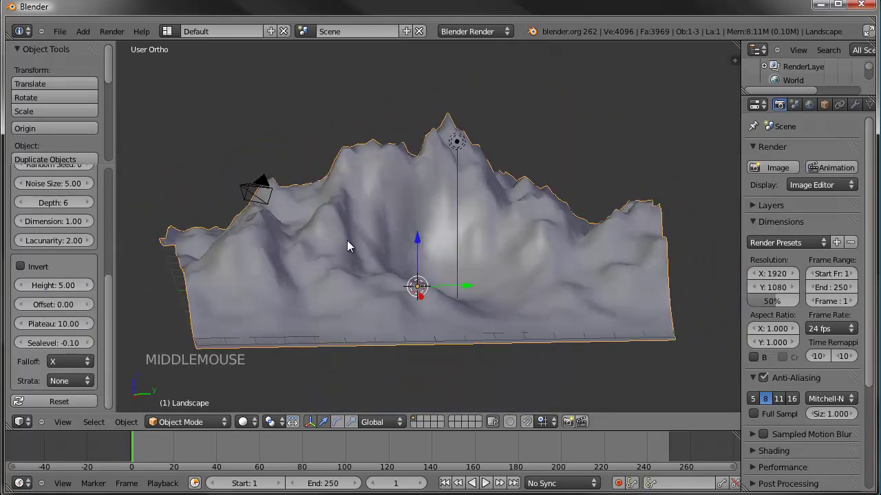
middle_click(333, 270)
middle_click(558, 316)
middle_click(429, 286)
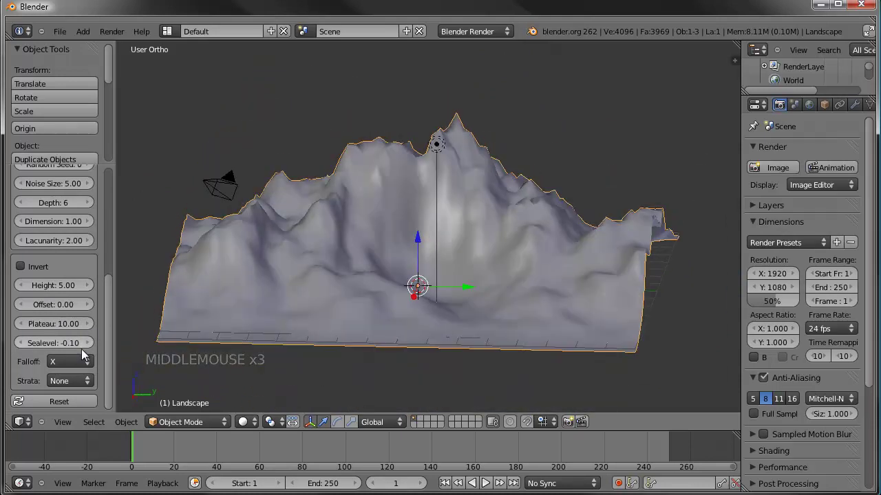
middle_click(400, 311)
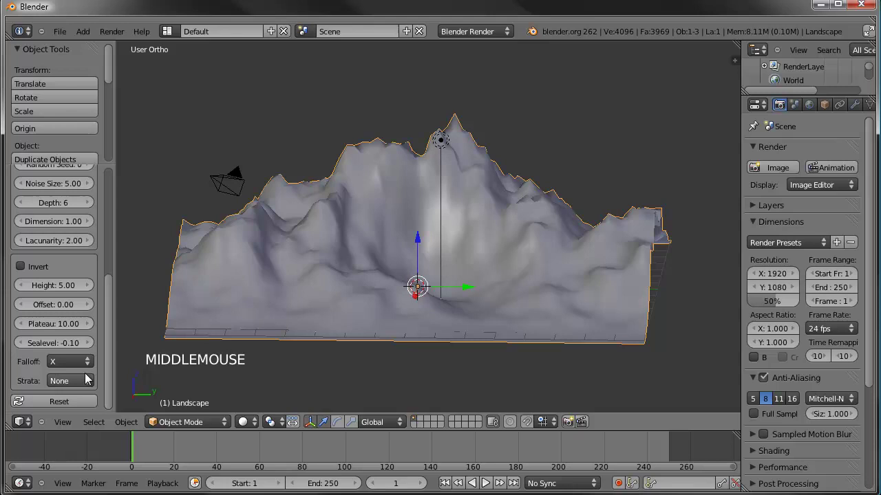
click(76, 363)
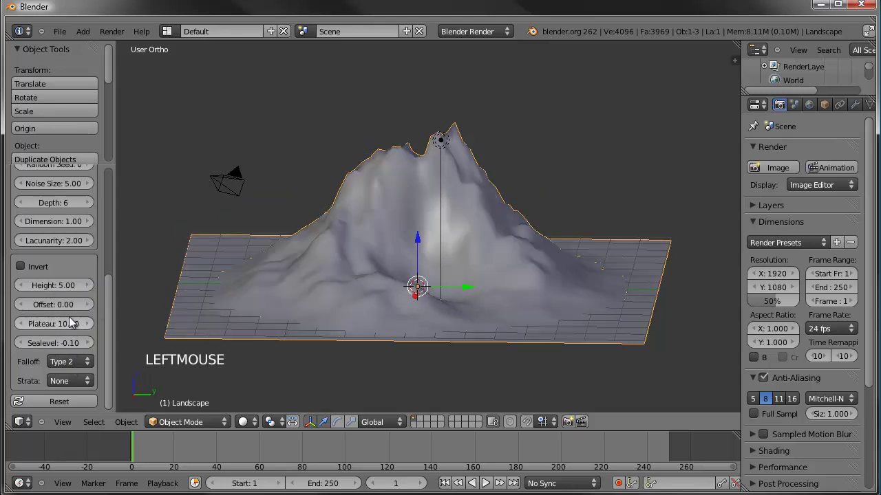
middle_click(370, 289)
middle_click(438, 285)
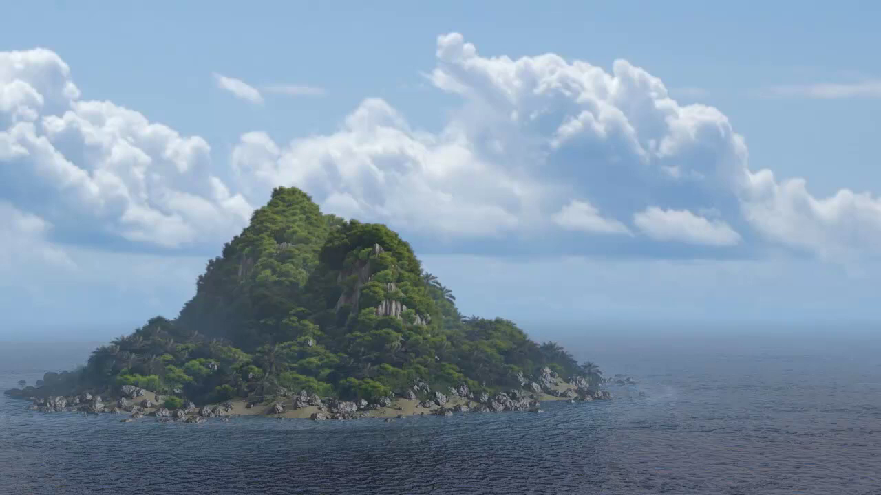
Return from the island photo to Blender and orbit to a higher angle over the peak.
middle_click(477, 266)
middle_click(498, 256)
Orbit over and around the mountain to inspect its shape against the reference.
middle_click(292, 266)
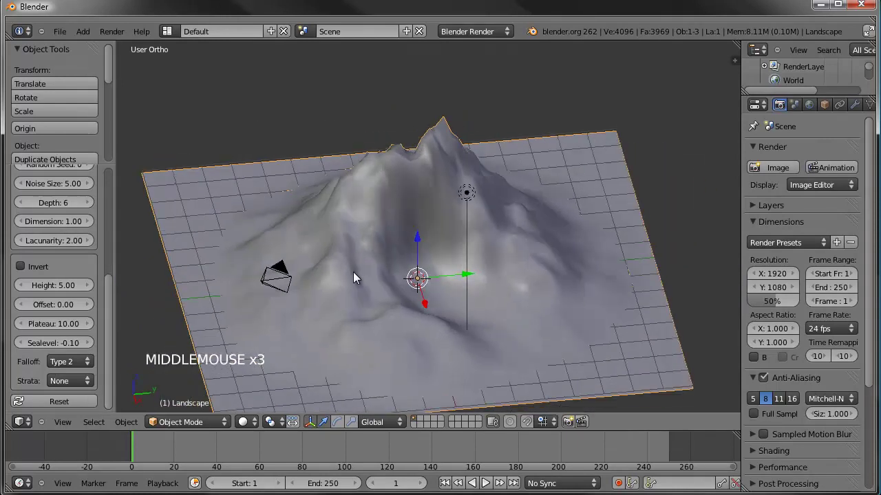
middle_click(393, 261)
middle_click(443, 297)
middle_click(480, 320)
middle_click(432, 230)
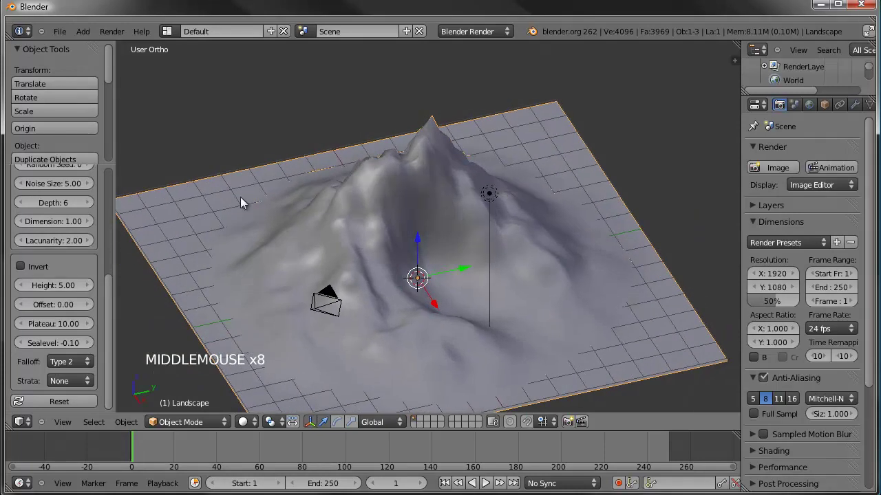
middle_click(104, 223)
click(118, 287)
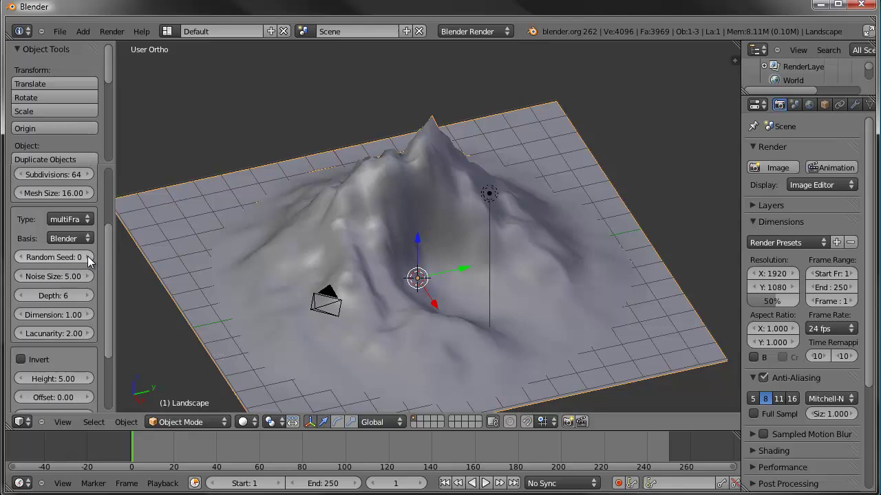
Step the landscape Random Seed up through successive values until it reaches 15.
click(94, 262)
middle_click(390, 240)
click(93, 264)
click(93, 264)
click(92, 263)
click(93, 262)
click(92, 263)
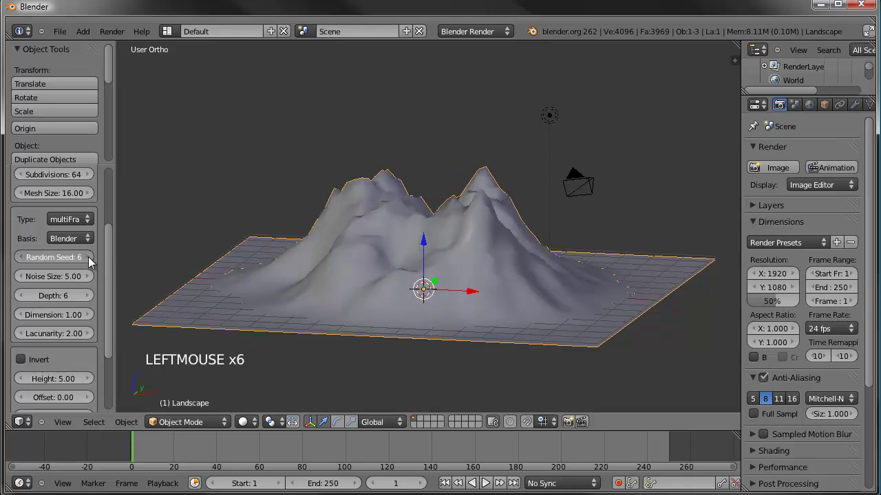
click(343, 256)
middle_click(344, 256)
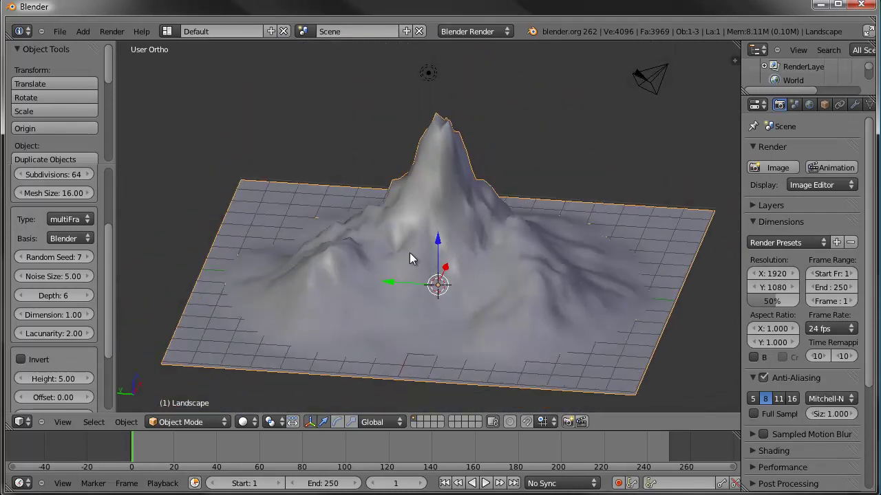
middle_click(448, 213)
click(89, 264)
click(92, 264)
click(92, 264)
click(94, 264)
click(94, 265)
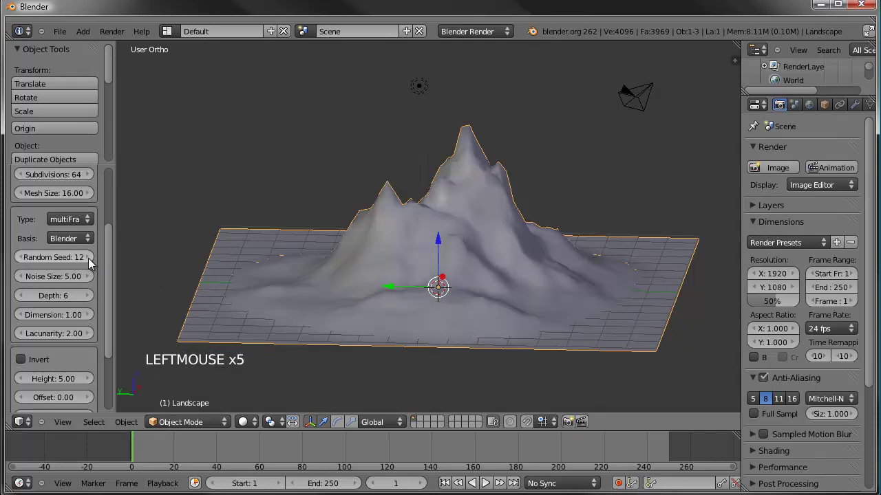
middle_click(375, 224)
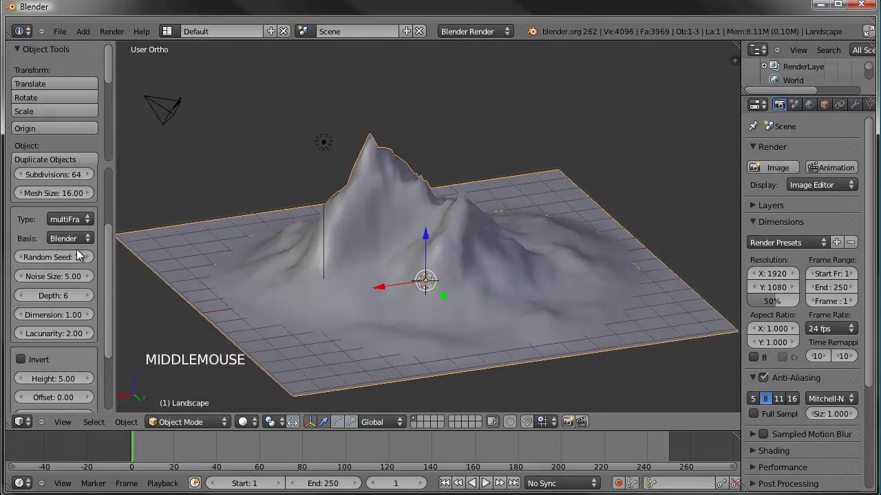
click(92, 262)
click(92, 262)
click(92, 262)
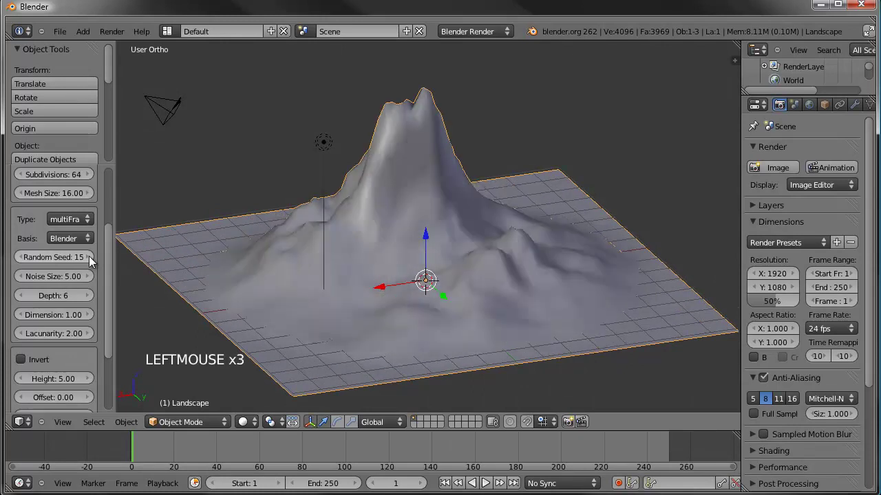
Lower the Noise Size from 5 to 3.84, giving a tall craggy peak beside a smaller ridge.
middle_click(426, 240)
middle_click(346, 262)
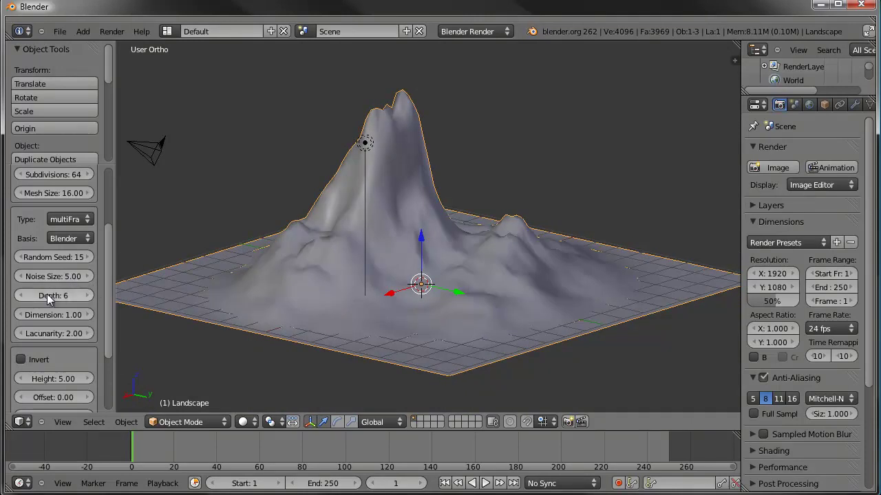
click(68, 282)
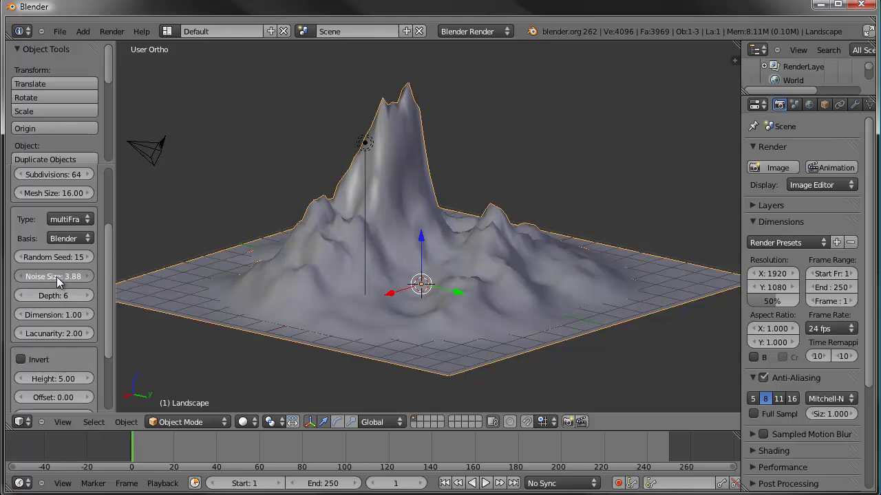
middle_click(381, 263)
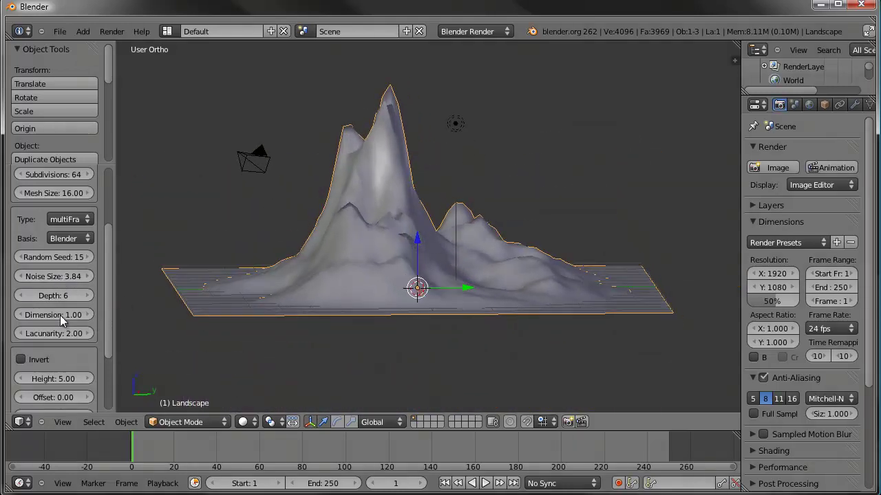
click(68, 320)
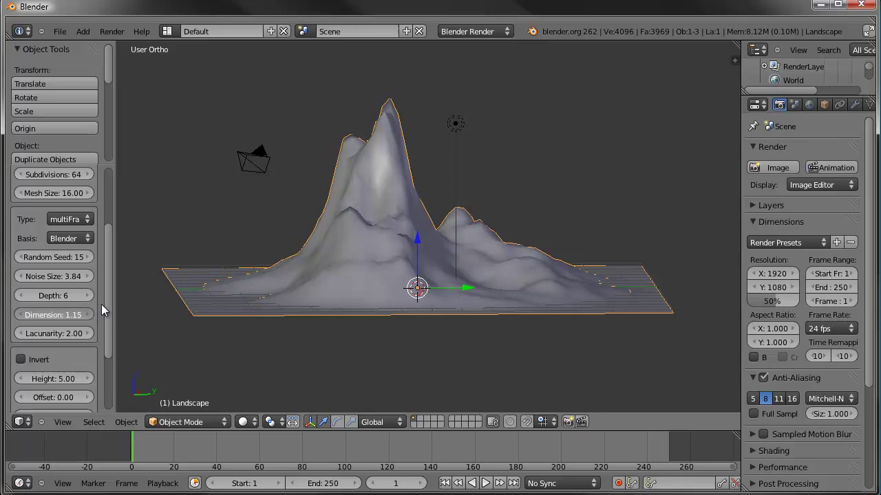
middle_click(399, 286)
middle_click(405, 266)
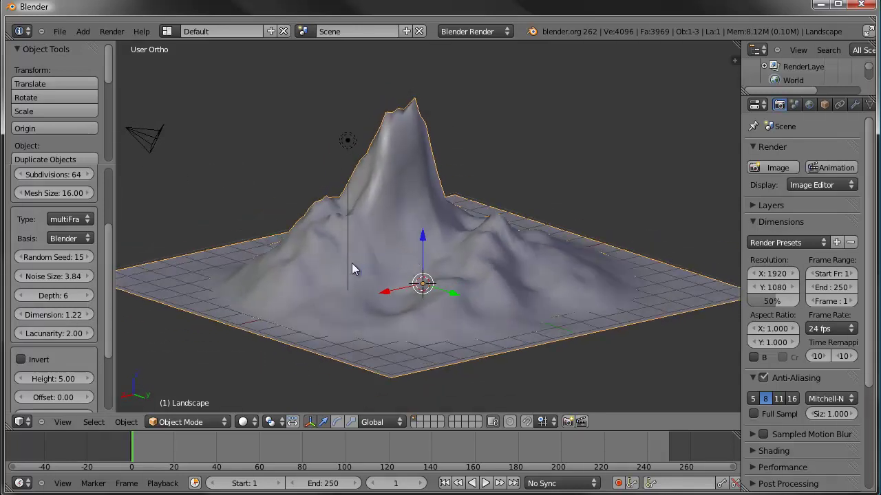
middle_click(387, 263)
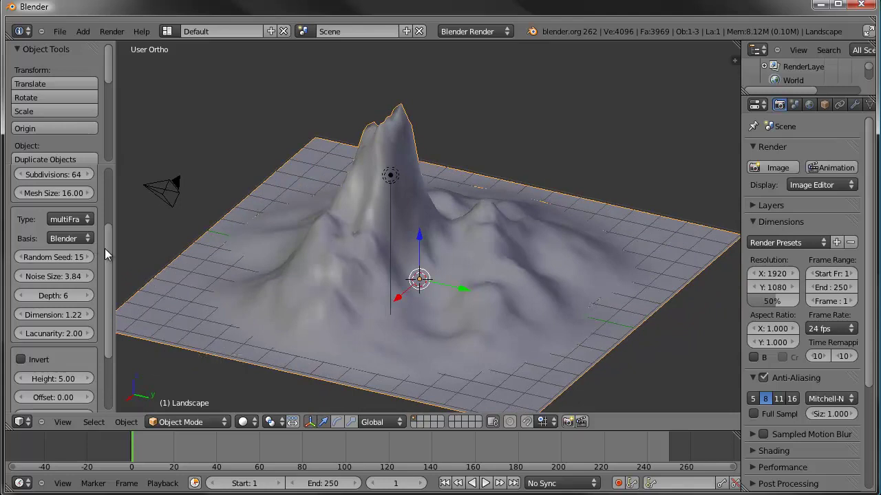
Raise the landscape Subdivisions from 64 to 96 and keep Noise Size at 3.84.
click(116, 251)
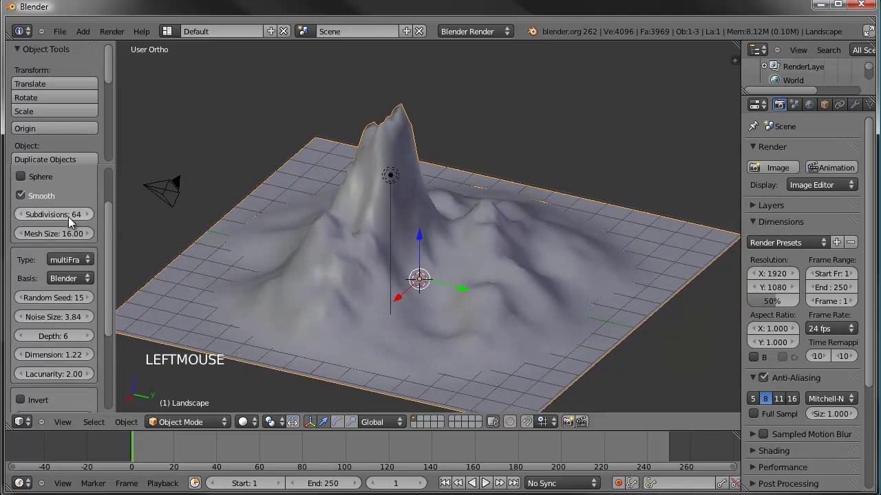
middle_click(387, 250)
click(60, 216)
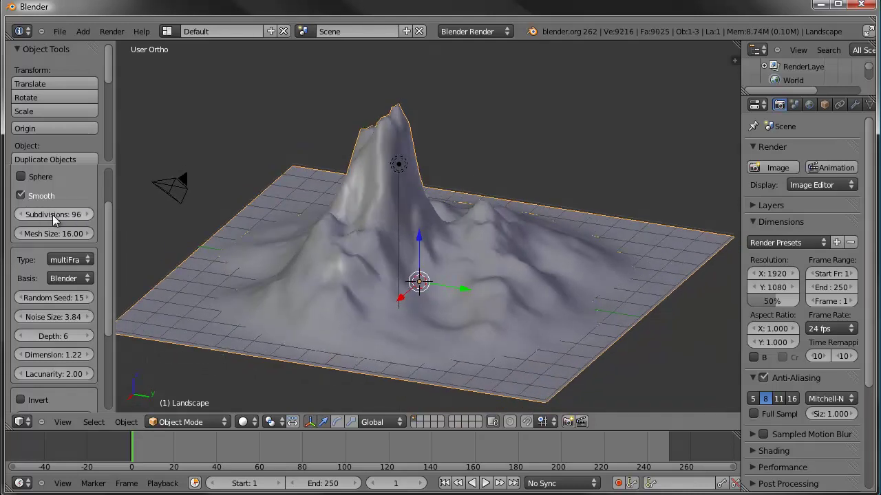
middle_click(506, 274)
middle_click(473, 288)
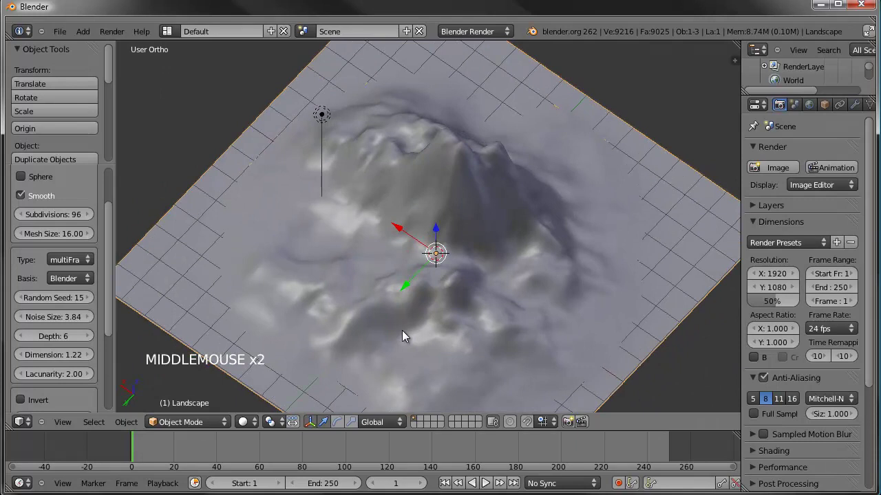
scroll(up, 3)
middle_click(386, 275)
middle_click(423, 278)
scroll(down, 3)
middle_click(486, 282)
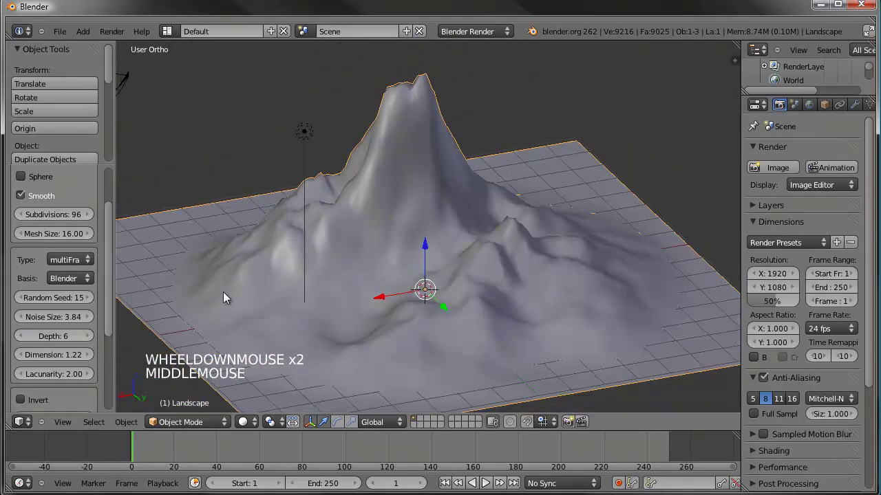
click(109, 297)
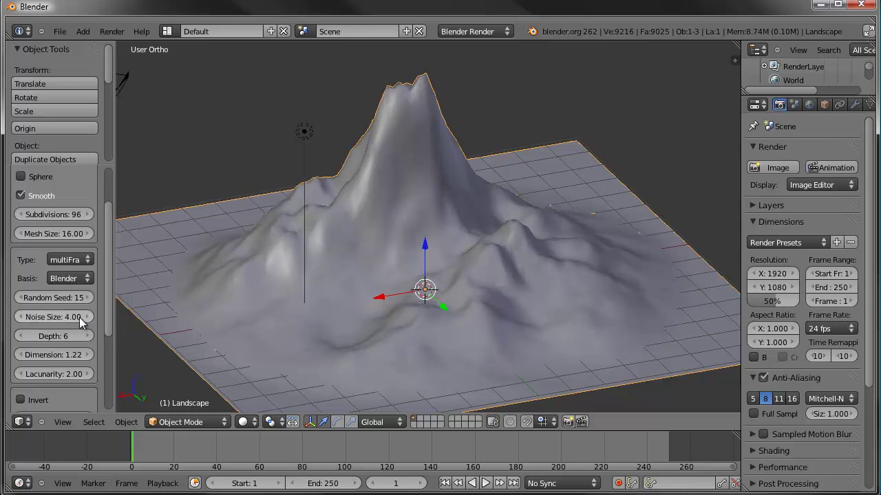
Adjust the noise Dimension and raise Lacunarity to 2.22 for a more rugged surface.
click(113, 321)
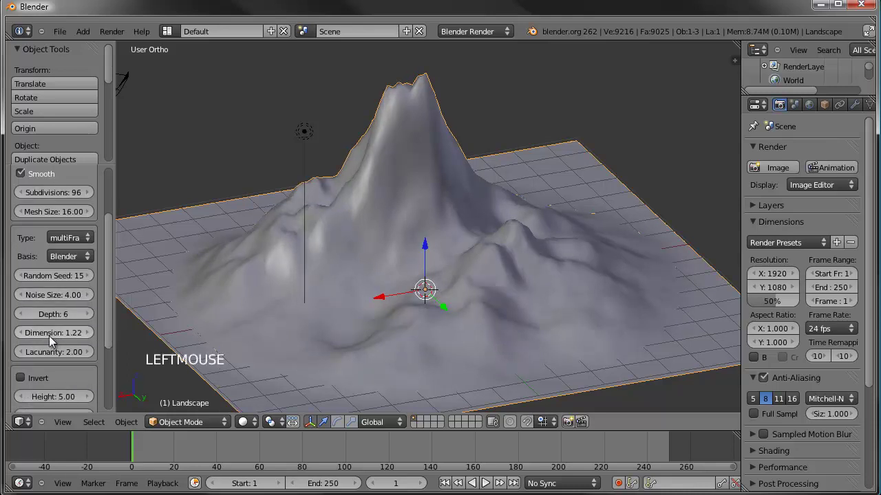
click(66, 335)
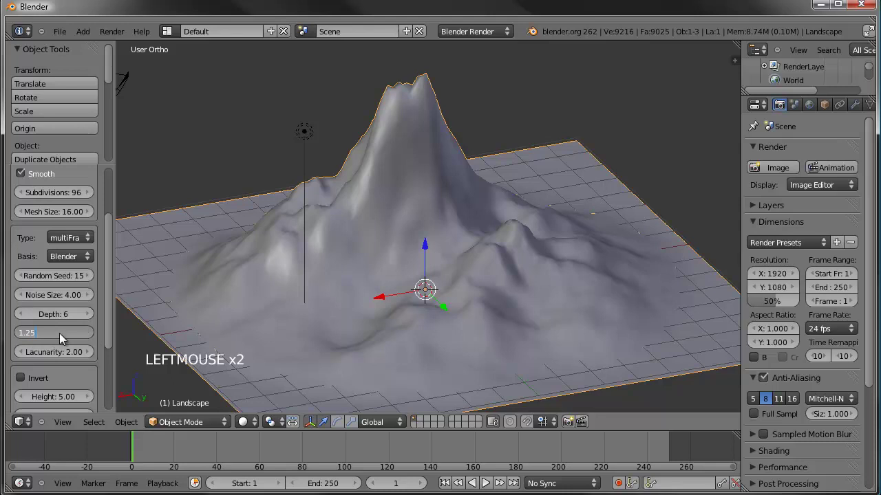
click(117, 308)
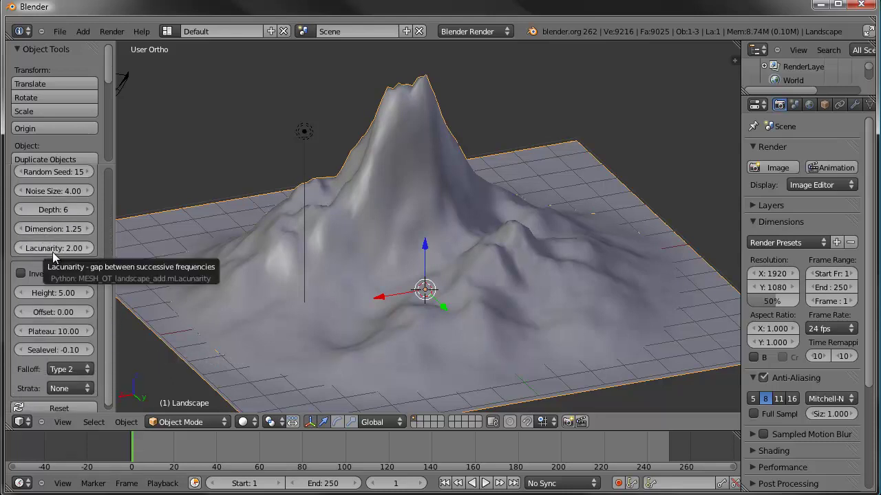
click(64, 253)
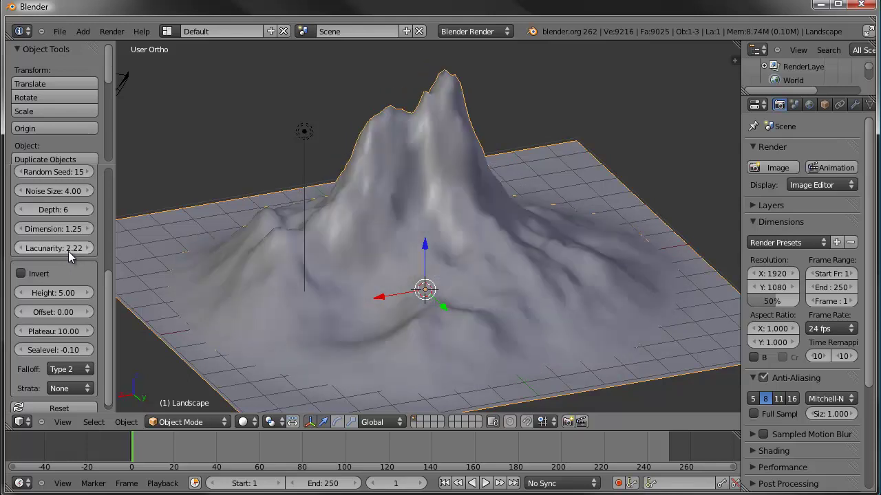
middle_click(244, 273)
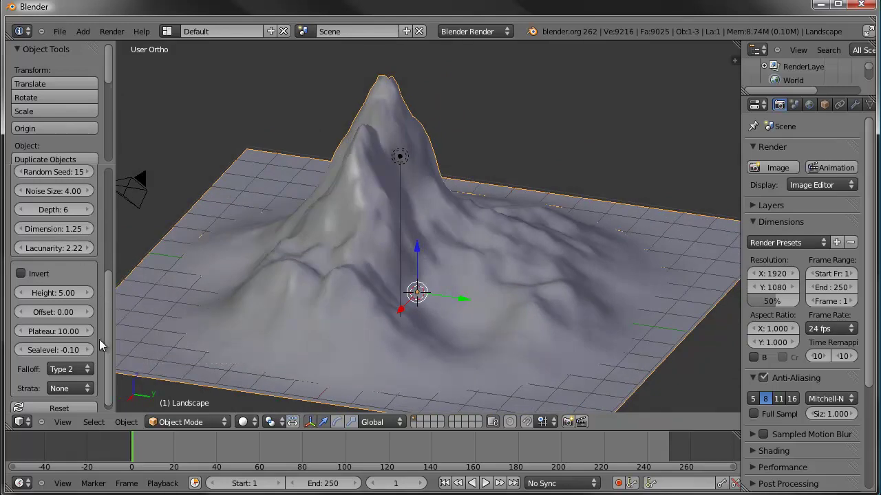
middle_click(499, 293)
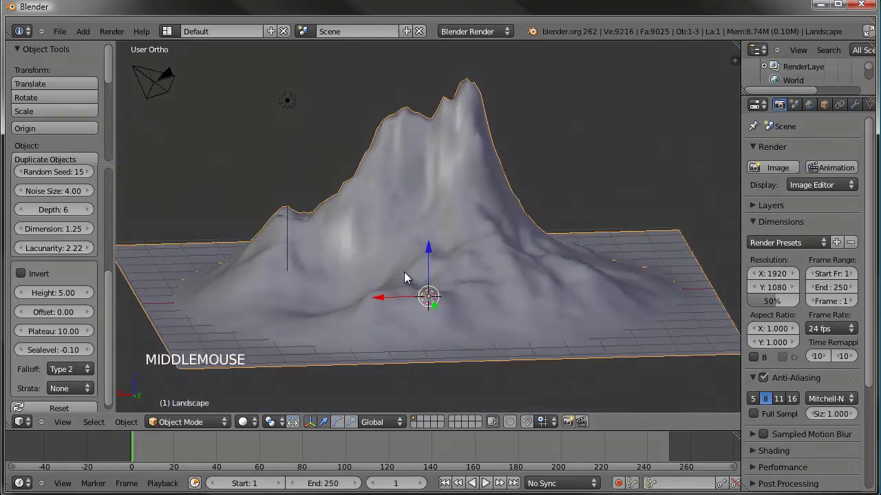
scroll(down, 3)
middle_click(385, 282)
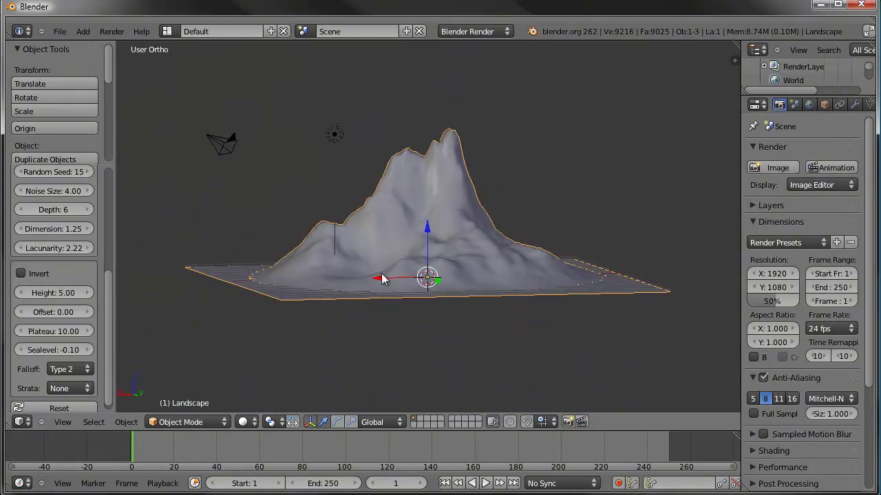
Nudge the Noise Size setting step by step to 4.00, giving a craggy twin-summit peak.
click(111, 310)
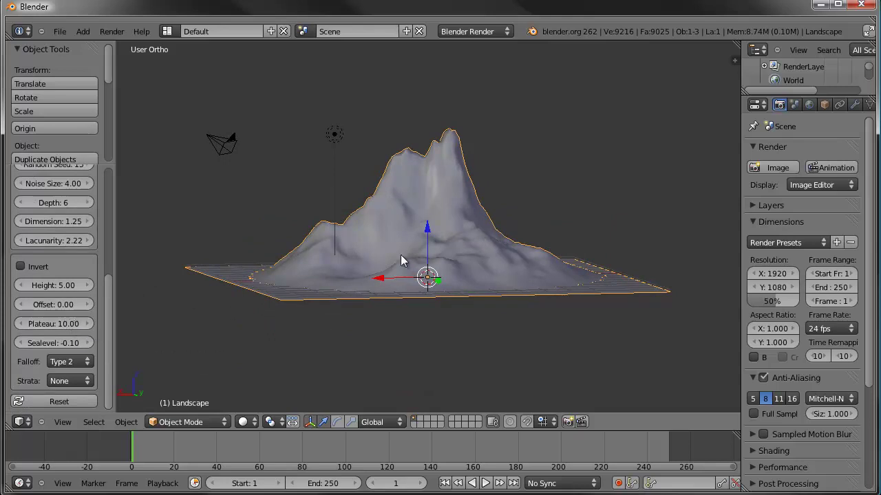
middle_click(325, 277)
scroll(up, 3)
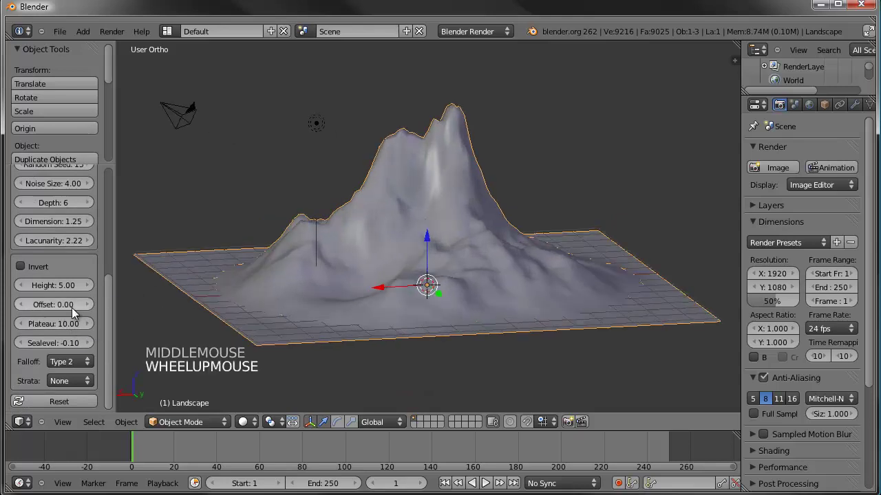
click(74, 305)
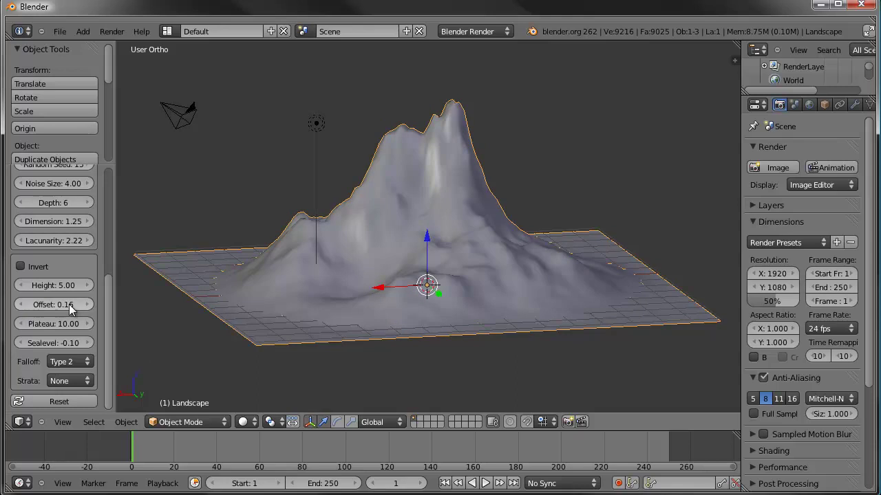
click(62, 306)
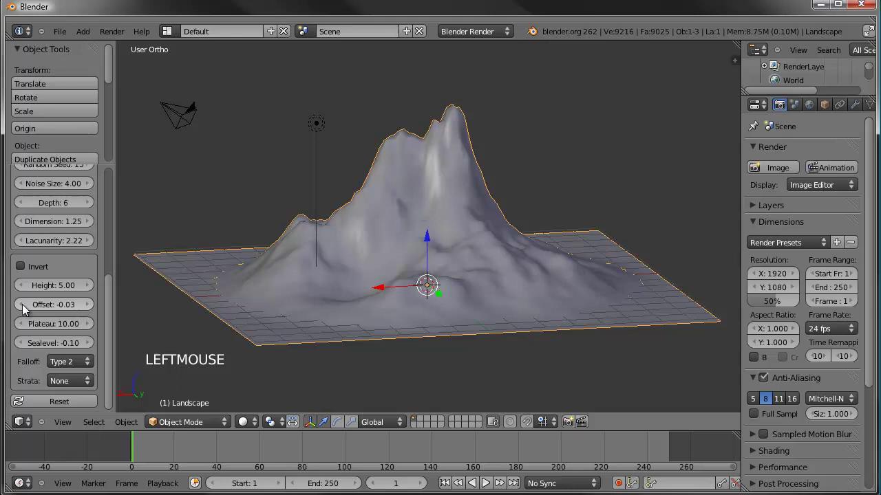
click(26, 311)
click(26, 310)
click(25, 310)
click(26, 310)
click(25, 310)
click(26, 310)
click(25, 310)
click(26, 310)
double_click(26, 311)
middle_click(313, 292)
middle_click(500, 308)
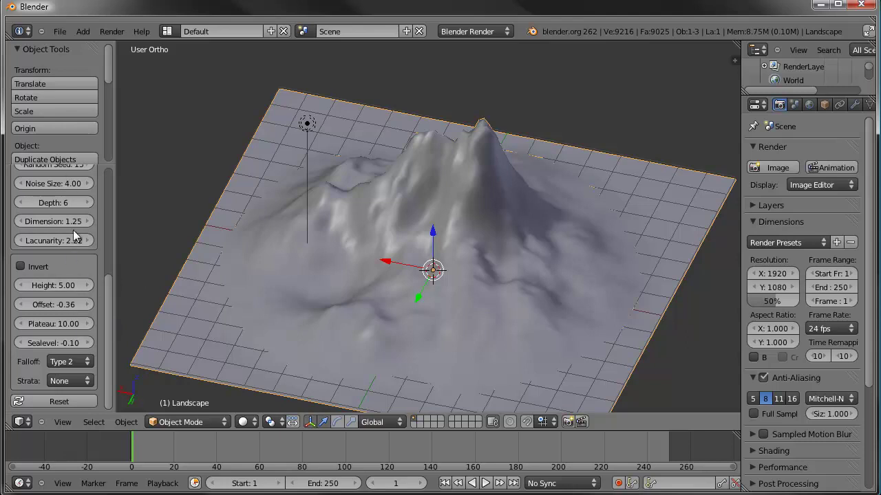
click(112, 316)
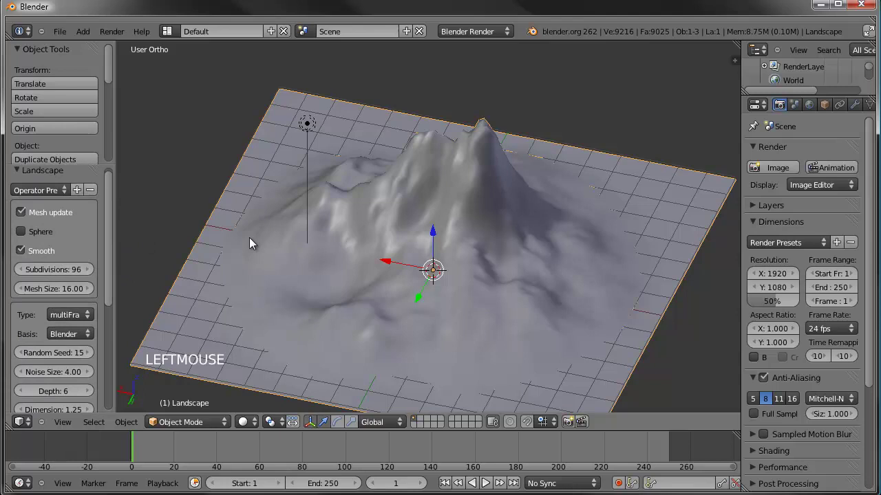
middle_click(336, 272)
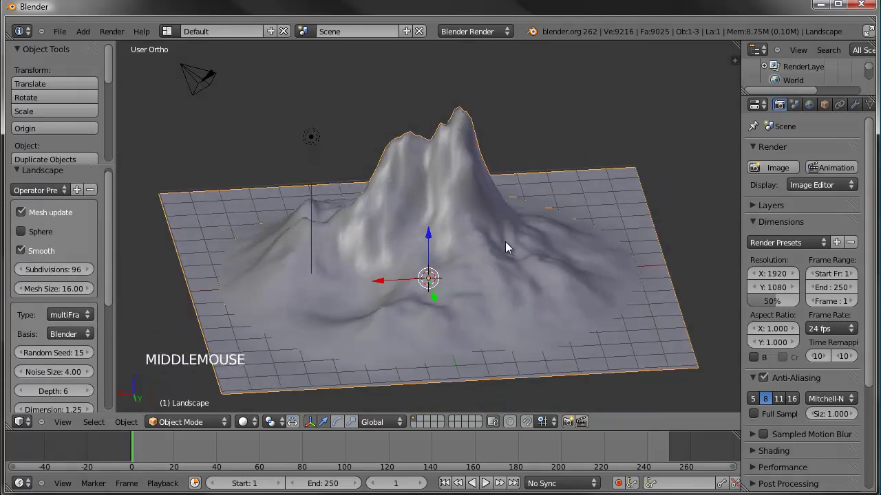
middle_click(344, 291)
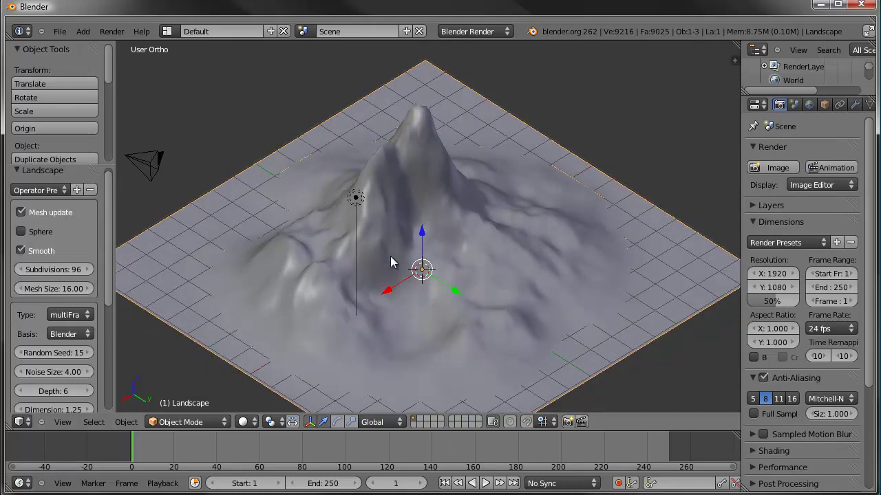
click(115, 233)
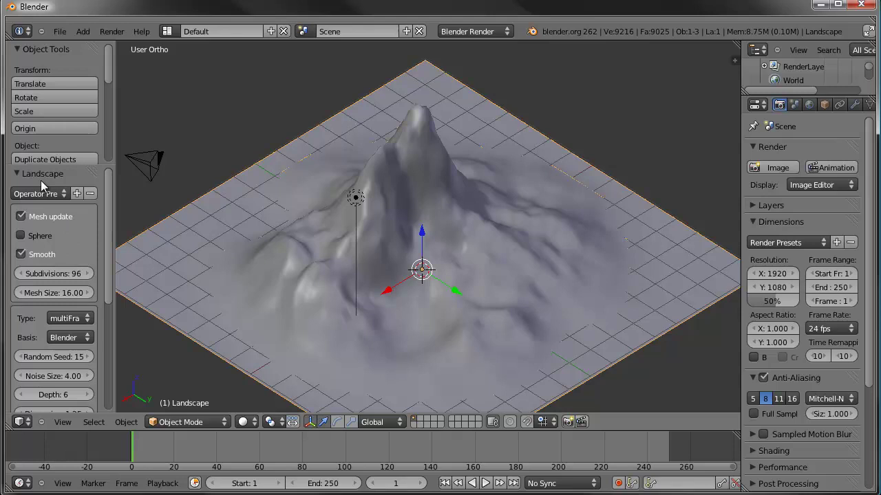
click(111, 227)
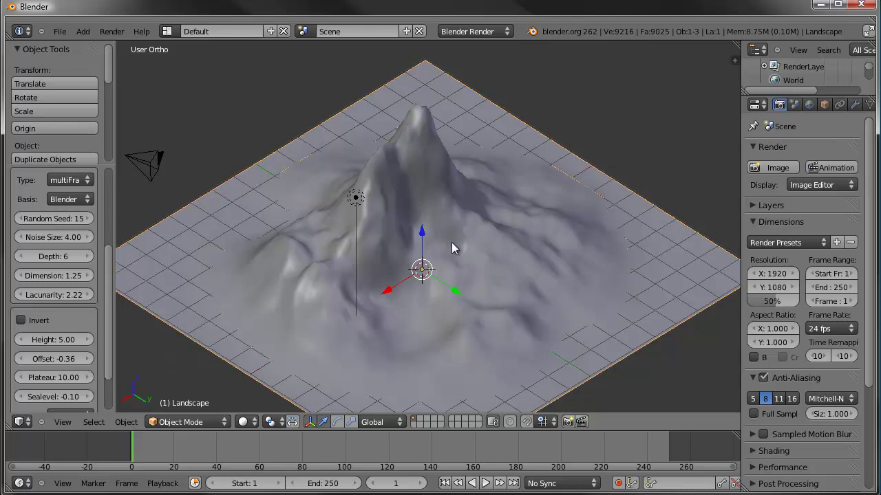
middle_click(382, 207)
middle_click(432, 249)
Leave edit mode and bring the scene into Top view ready to reposition the lamp.
key(Tab)
key(Tab)
click(110, 284)
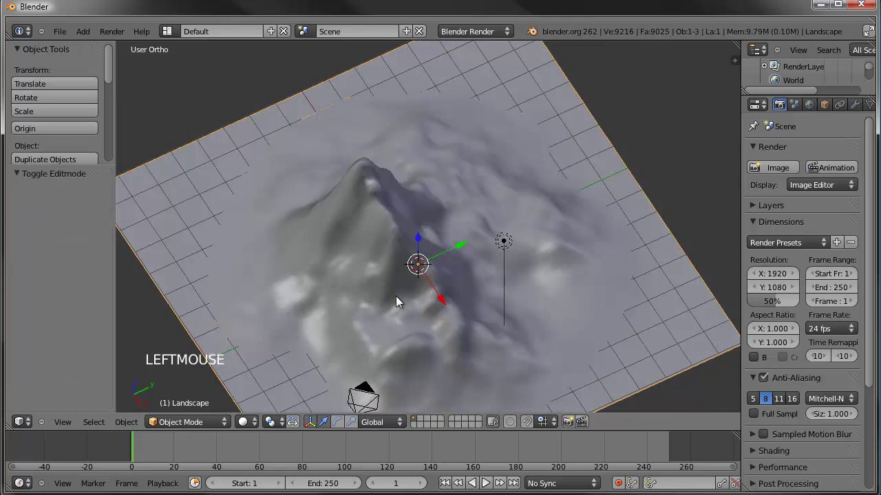
middle_click(401, 269)
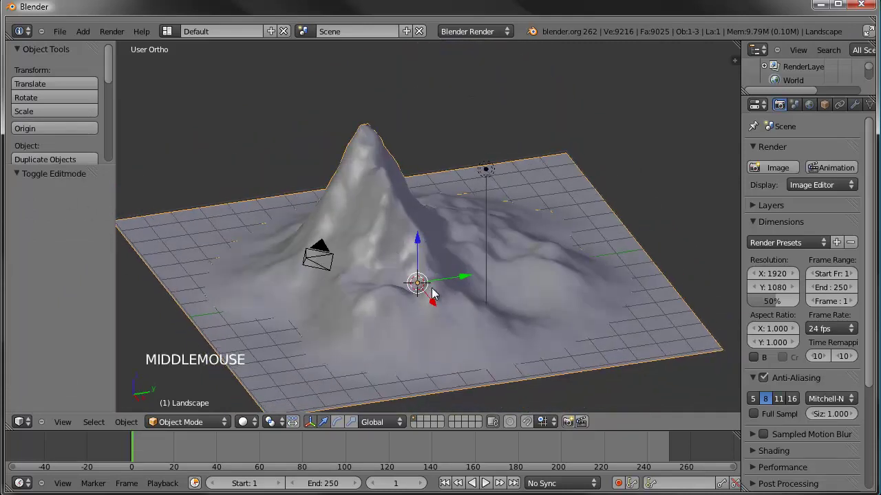
scroll(down, 3)
middle_click(408, 293)
middle_click(410, 279)
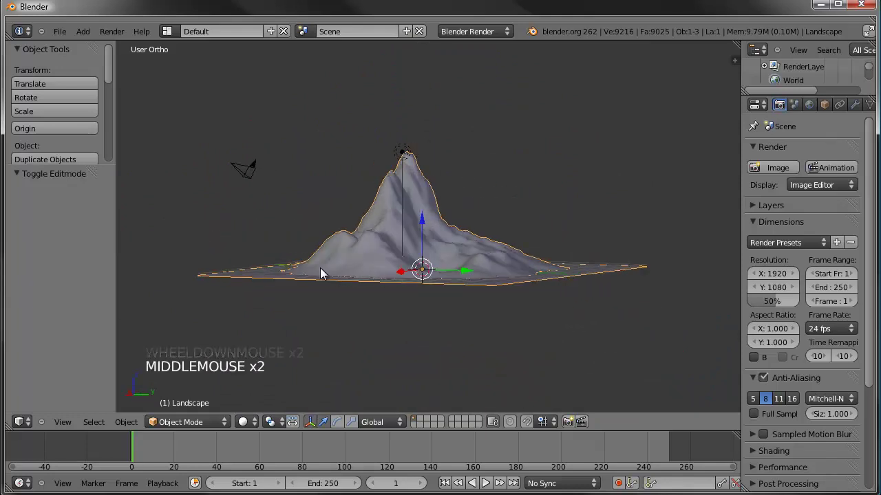
middle_click(447, 281)
key(KP_7)
scroll(down, 3)
middle_click(477, 310)
Grab and rotate the selected object in Top view to move it off to the side of the landscape.
key(g)
click(434, 358)
key(r)
click(538, 338)
key(r)
click(517, 370)
key(g)
click(513, 357)
Move the lamp up above the mountain and angle it toward the terrain as a sun with sky enabled.
right_click(428, 174)
key(g)
click(534, 244)
click(852, 103)
click(357, 182)
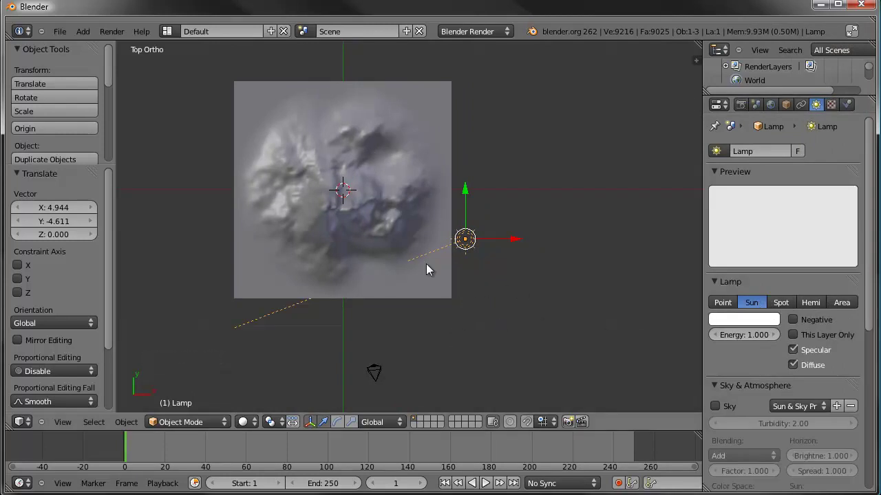
key(r)
click(538, 212)
key(g)
click(569, 258)
Check the lamp placement from another angle and reselect the landscape mesh.
middle_click(487, 276)
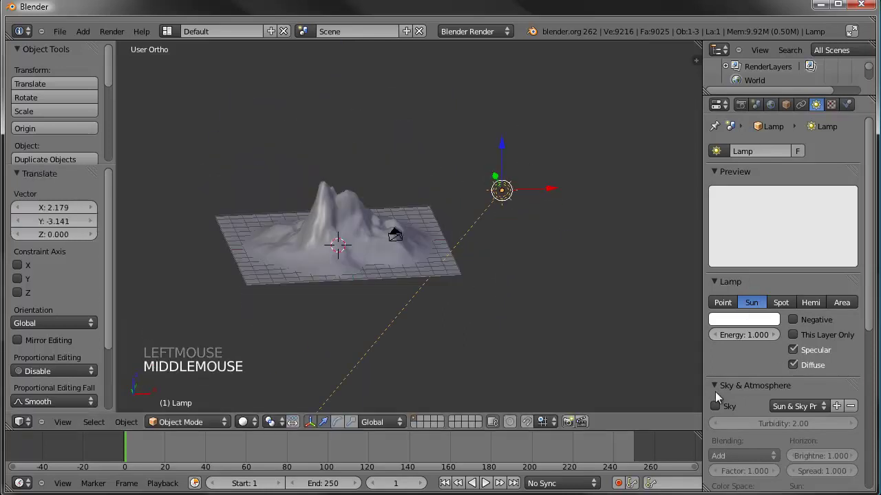
click(722, 408)
middle_click(394, 268)
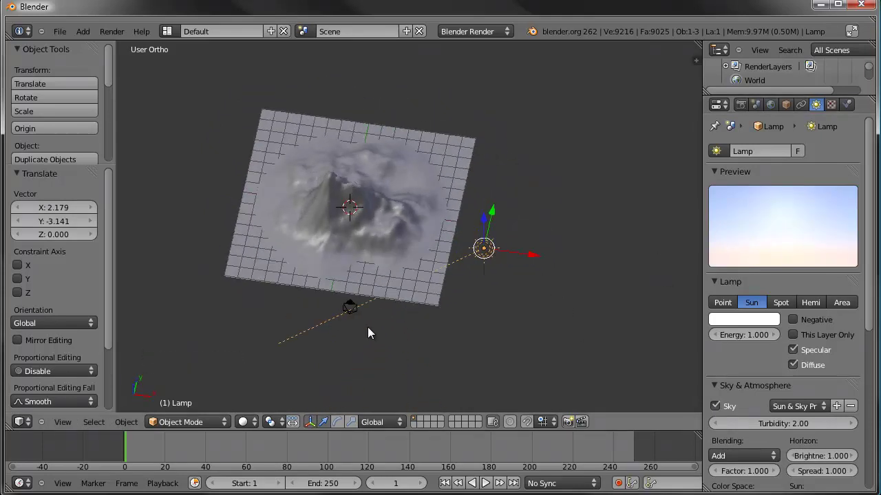
right_click(378, 220)
middle_click(419, 276)
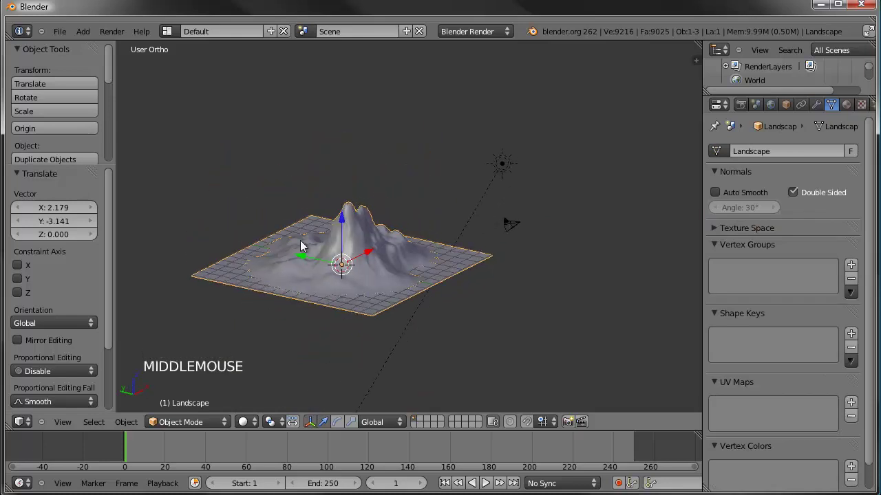
Rotate the whole landscape mesh 180 degrees in Edit Mode and return to object mode.
middle_click(518, 263)
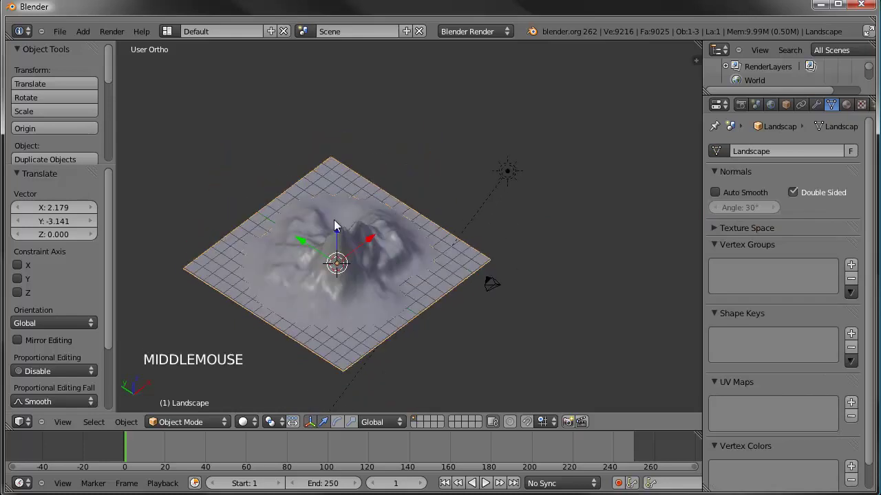
key(KP_7)
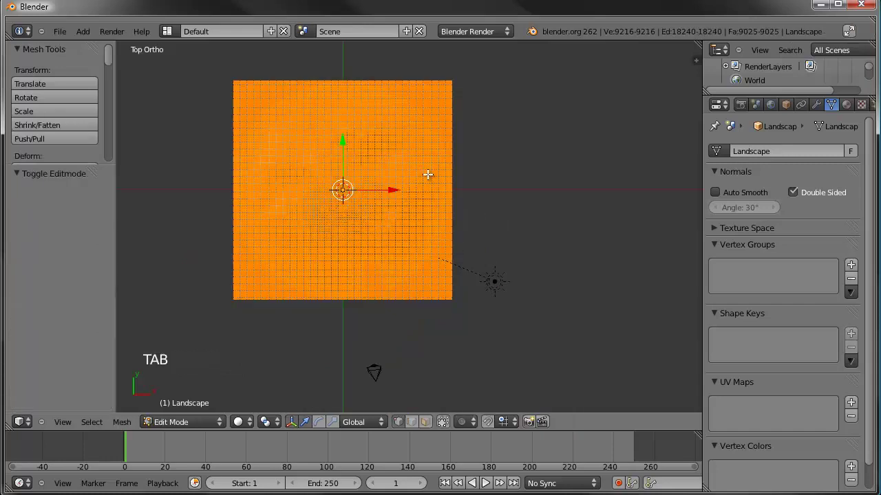
key(Tab)
key(r)
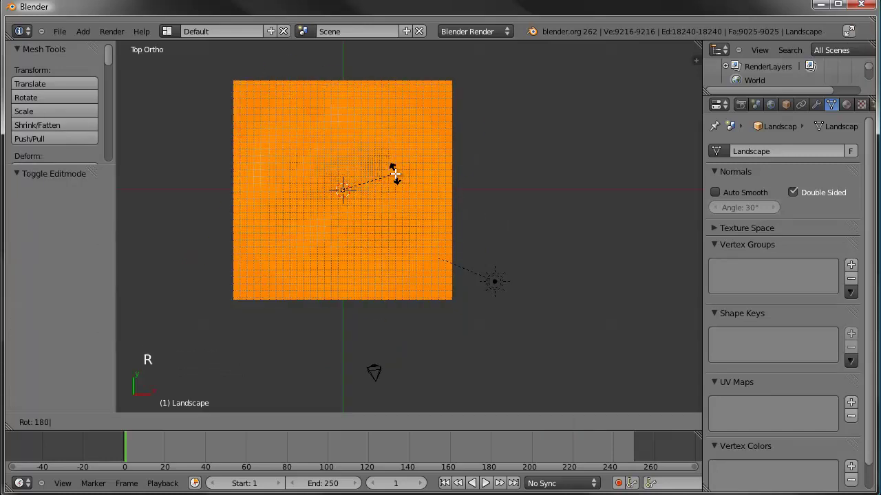
key(Tab)
Inspect the turned mesh through the camera and from the Right side view.
middle_click(394, 271)
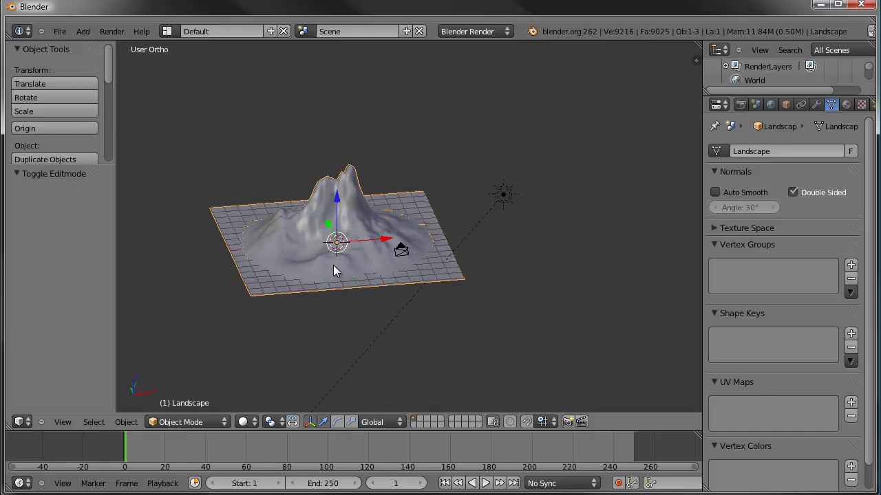
middle_click(394, 253)
key(KP_0)
middle_click(592, 230)
middle_click(428, 192)
key(KP_3)
scroll(up, 3)
middle_click(421, 227)
Add an empty at the 3D cursor and give the camera a Damped Track constraint aimed at it.
click(394, 215)
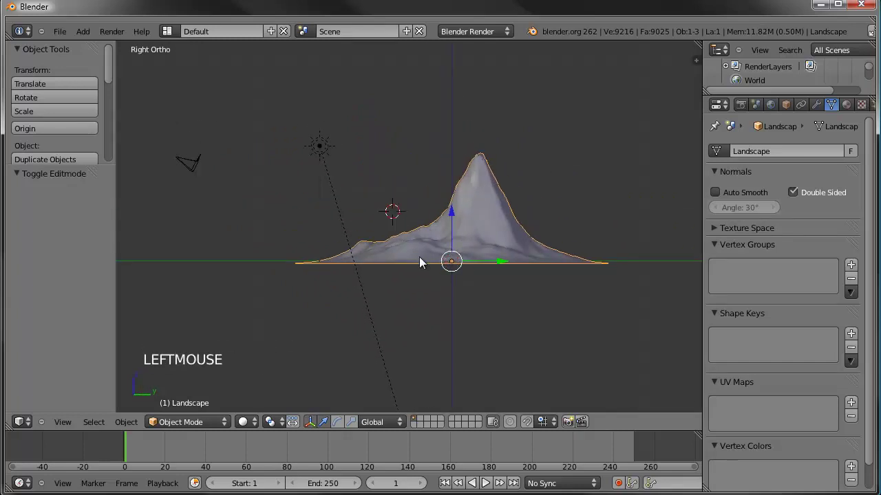
key(shift+a)
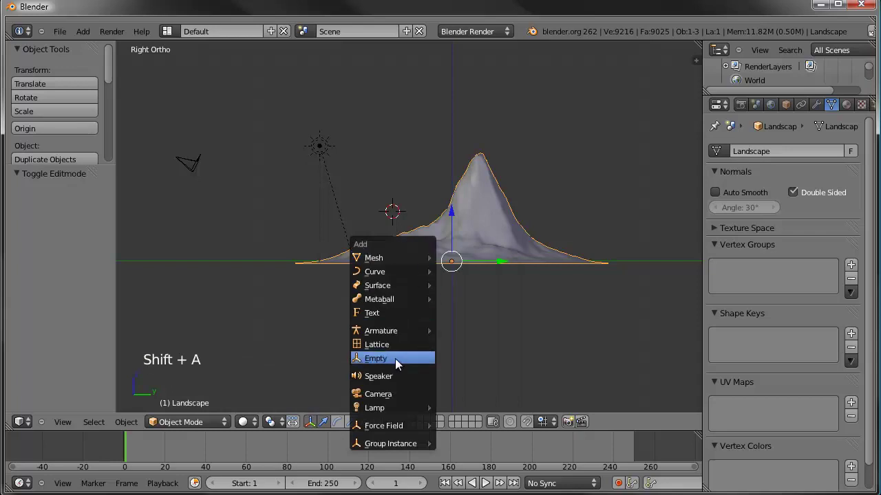
right_click(195, 164)
right_click(399, 203)
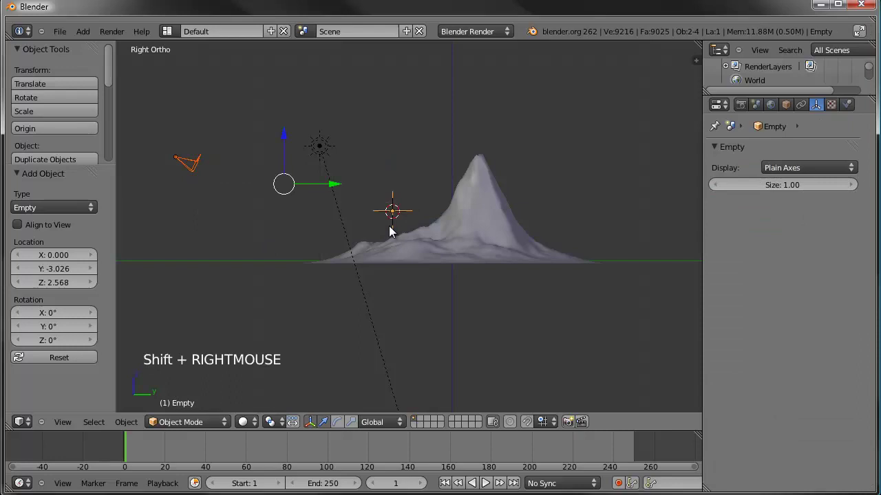
key(ctrl+t)
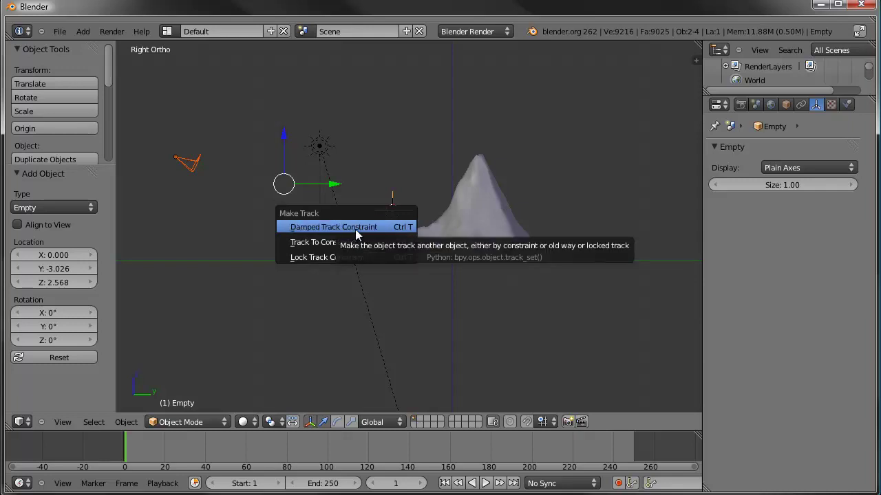
Move and rotate the empty around the mountain so the camera follows it.
right_click(196, 163)
middle_click(207, 192)
key(r)
right_click(406, 190)
key(g)
key(r)
right_click(448, 251)
Keep adjusting the empty's position while checking the tracking from different angles.
middle_click(404, 242)
key(r)
right_click(510, 171)
middle_click(528, 238)
middle_click(563, 201)
right_click(469, 217)
Drag the tracked empty toward the mountain peak, checking the framing between moves.
key(g)
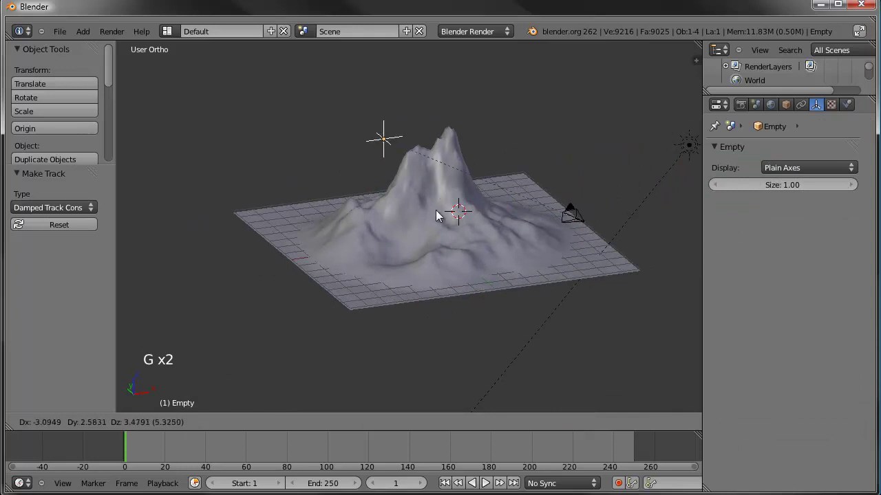
right_click(559, 179)
middle_click(634, 192)
key(g)
right_click(546, 156)
middle_click(523, 172)
right_click(519, 195)
key(r)
right_click(534, 139)
Fine-tune the empty onto the peak so the camera frames the mountain.
middle_click(454, 191)
middle_click(519, 206)
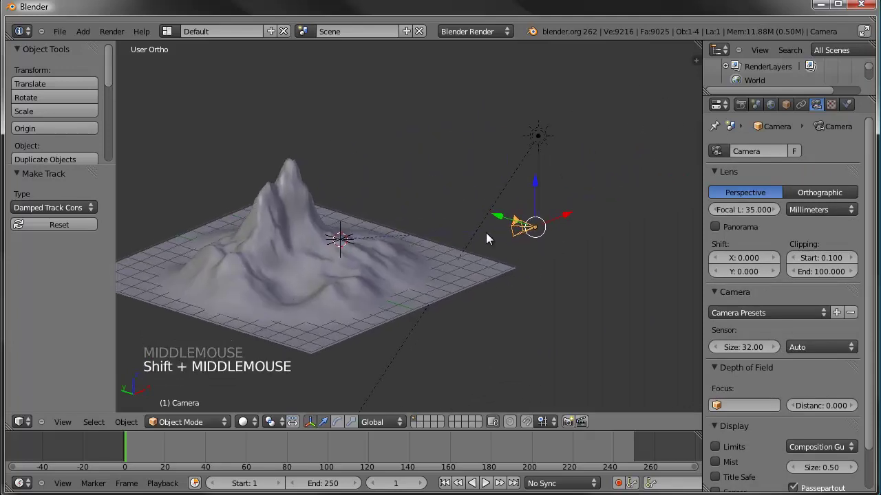
middle_click(384, 196)
right_click(348, 243)
key(ctrl+t)
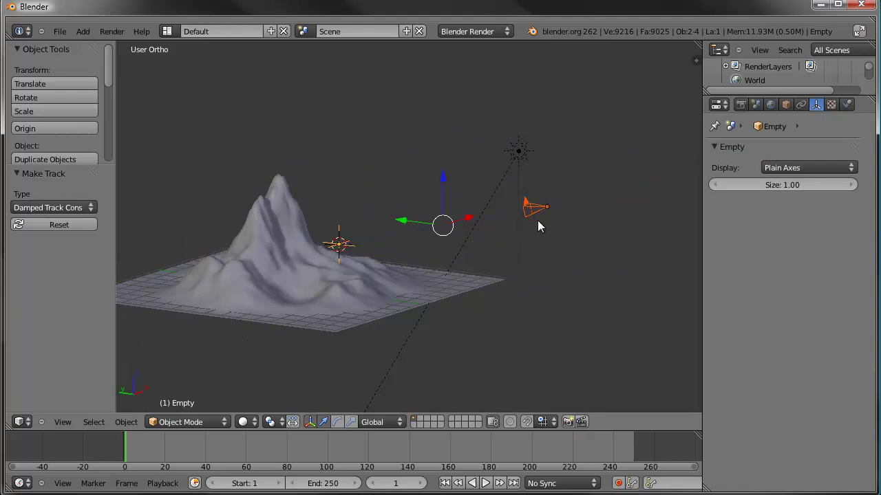
key(r)
right_click(533, 203)
right_click(535, 212)
key(r)
right_click(524, 224)
Switch to the camera's view of the mountain and select the camera.
middle_click(525, 245)
key(KP_0)
key(g)
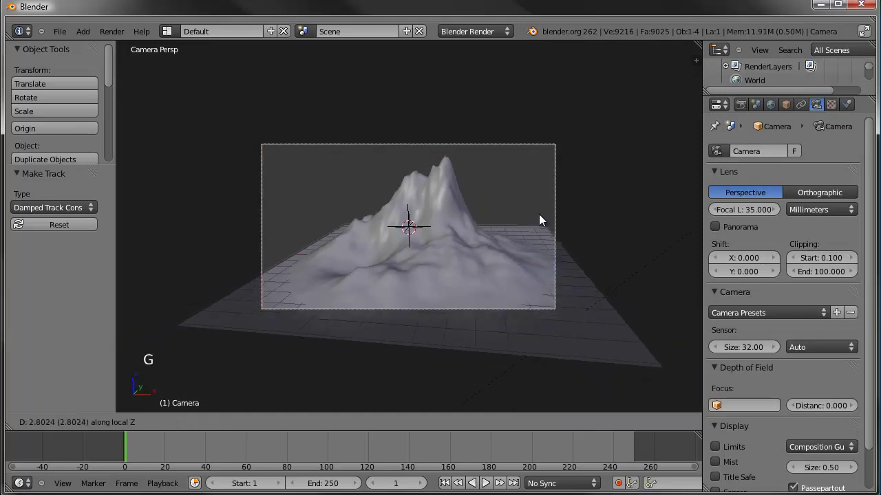
right_click(544, 230)
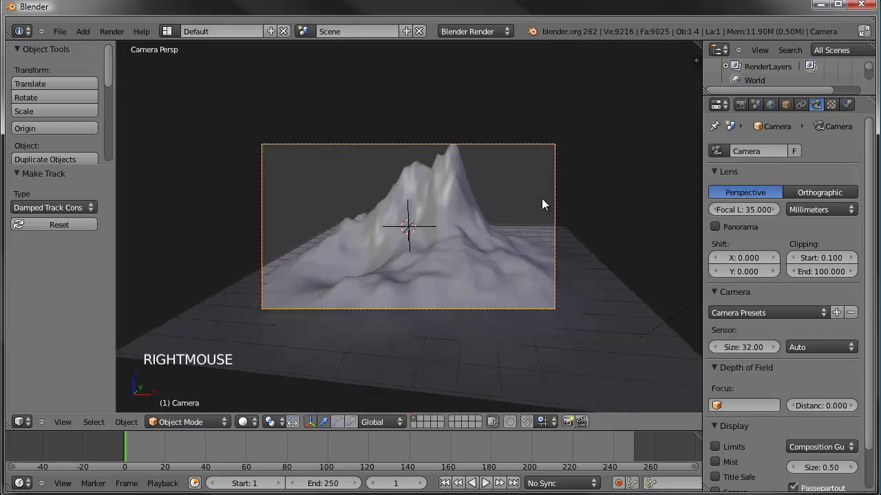